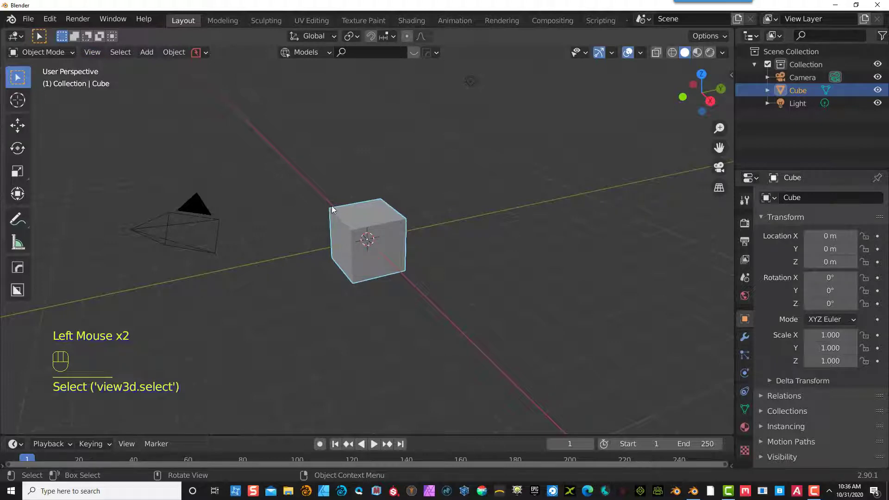
- View the box from the front in orthographic view with snapping turned on
key("KP_1")
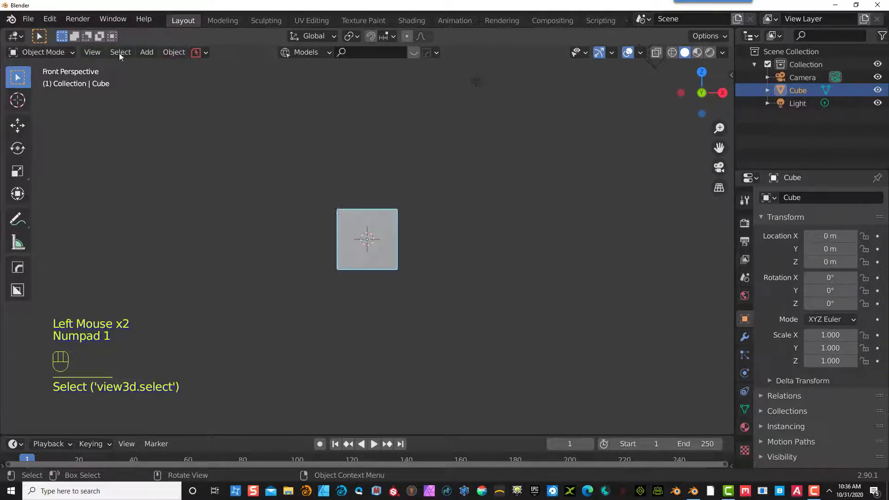
left_click_drag(98, 58, 119, 151)
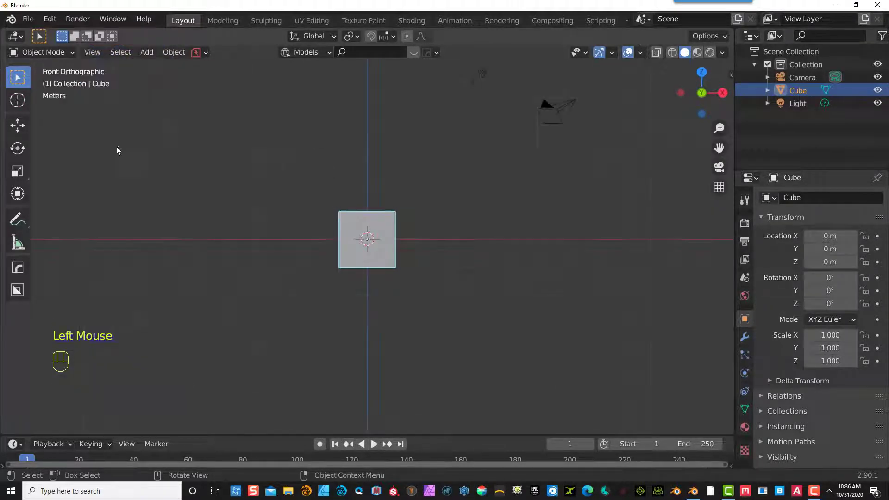
scroll("up", 3)
scroll("up", 3)
left_click(374, 41)
left_click_drag(395, 38, 588, 23)
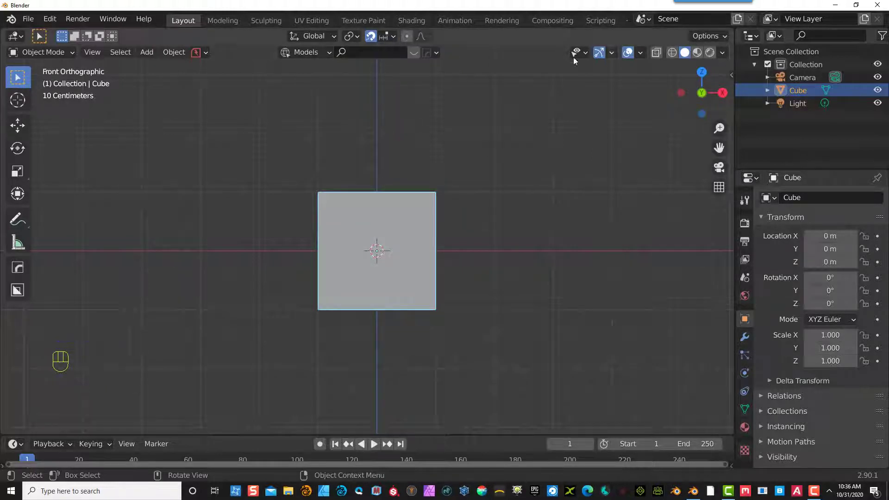
left_click(362, 211)
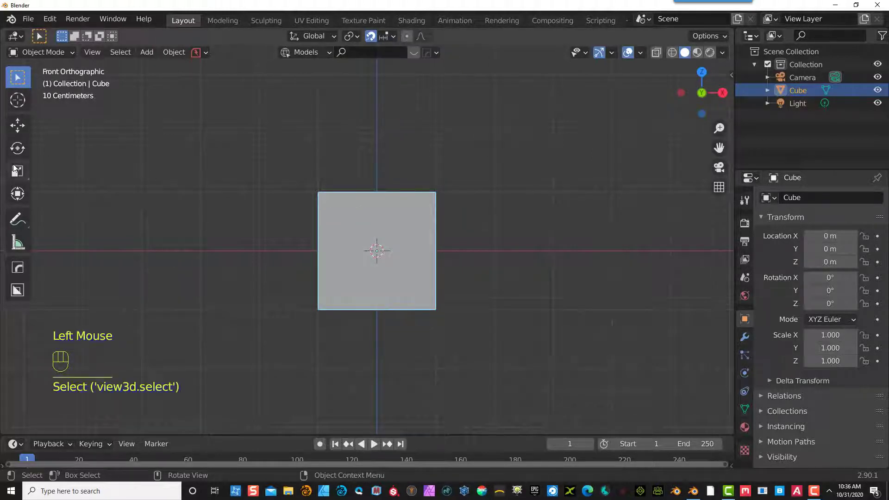
- Scale the box to twice its width on X and lower it 1 m so its top sits at the origin
left_click(26, 174)
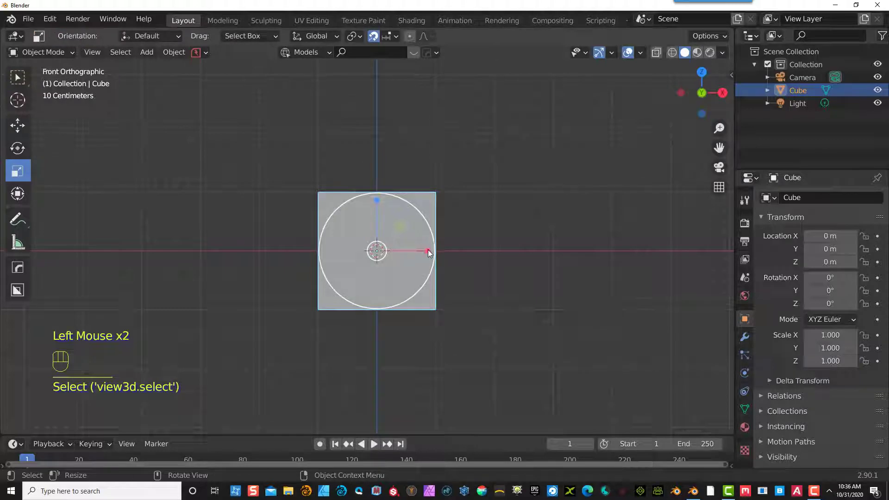
left_click_drag(433, 254, 488, 255)
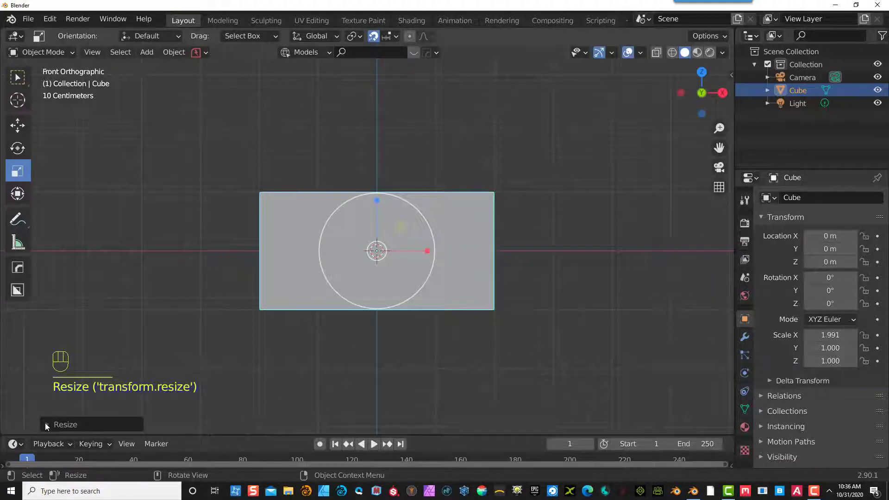
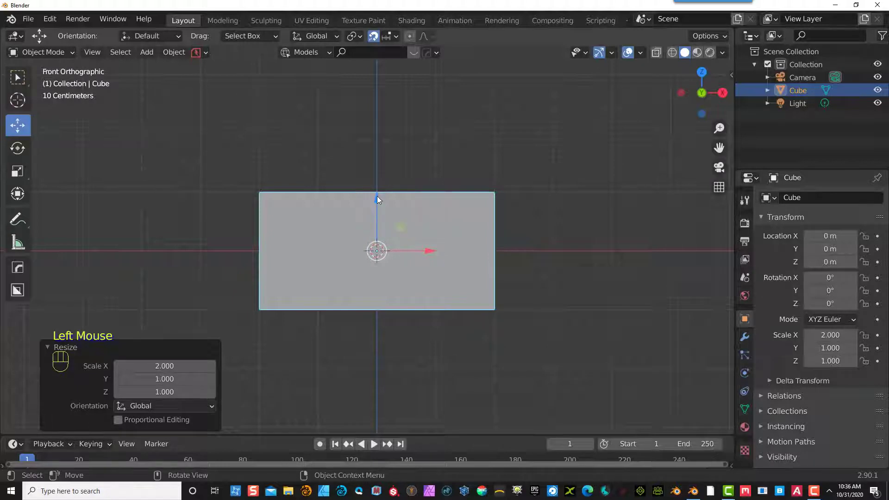
left_click_drag(380, 201, 375, 256)
left_click(440, 219)
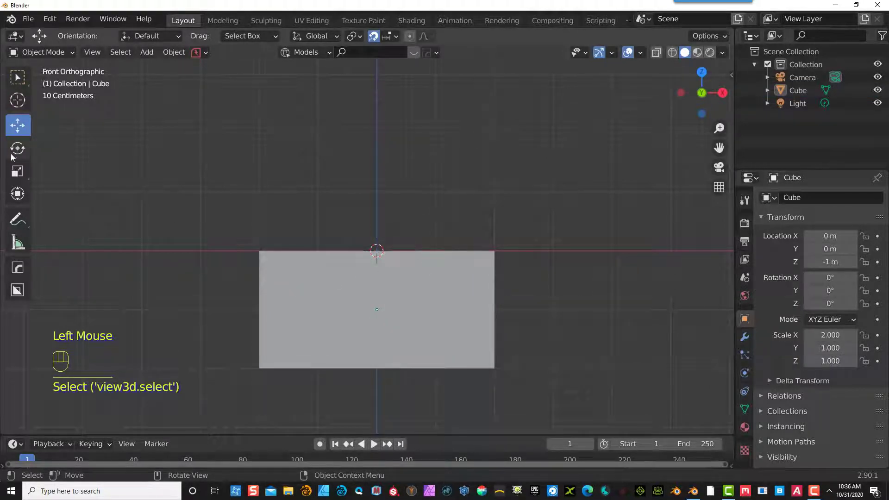
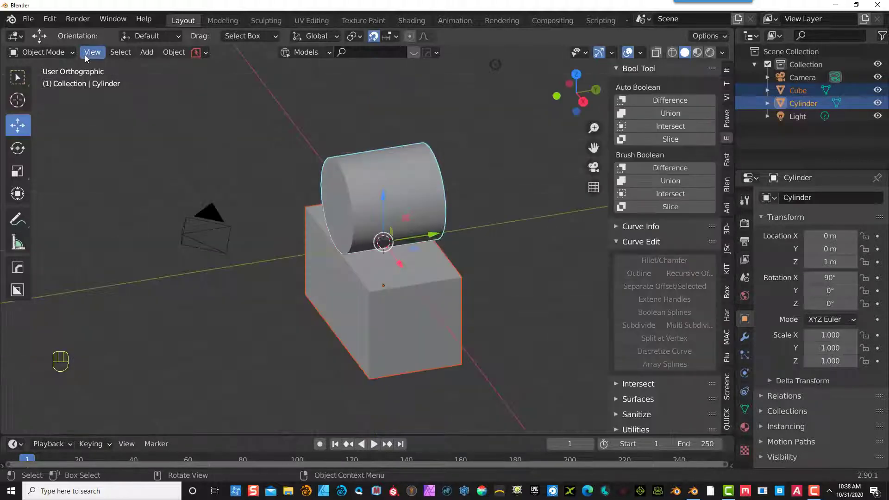
- Shade the cylinder and box smooth and enable Auto Smooth normals on the box
right_click(154, 122)
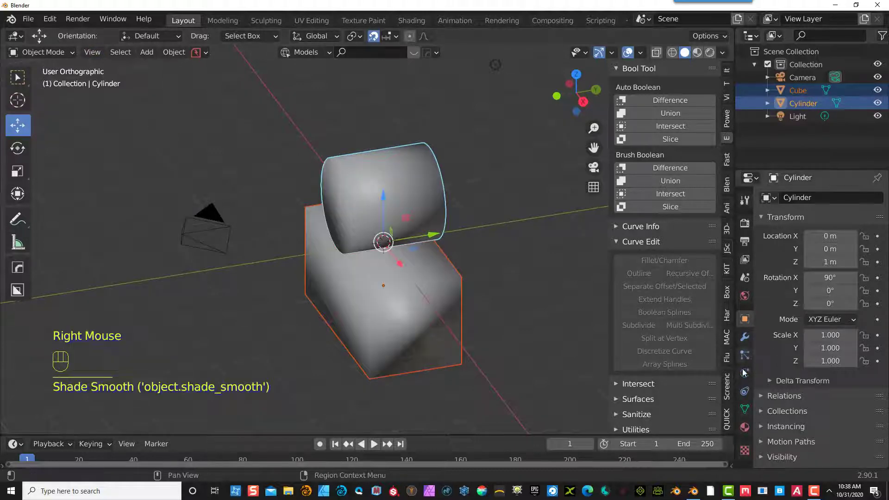
left_click(753, 413)
left_click(764, 418)
left_click(810, 439)
scroll("down", 3)
left_click(482, 265)
left_click(436, 280)
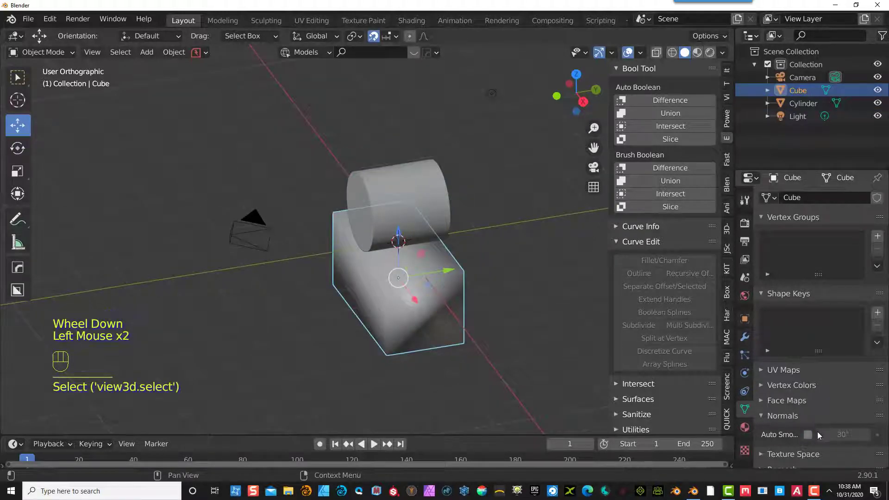
left_click(813, 439)
- Enable Auto Smooth normals on the cylinder and enter its Edit Mode
left_click_drag(539, 311, 531, 302)
scroll("up", 3)
left_click(418, 204)
left_click(43, 57)
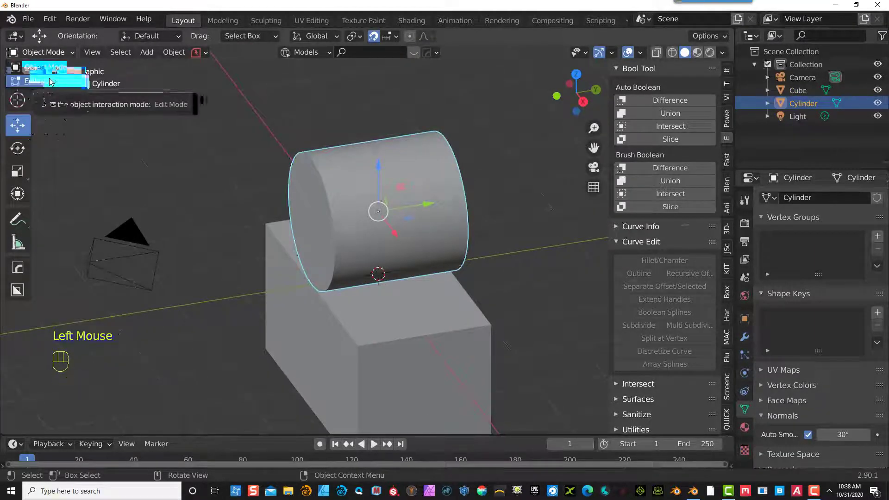
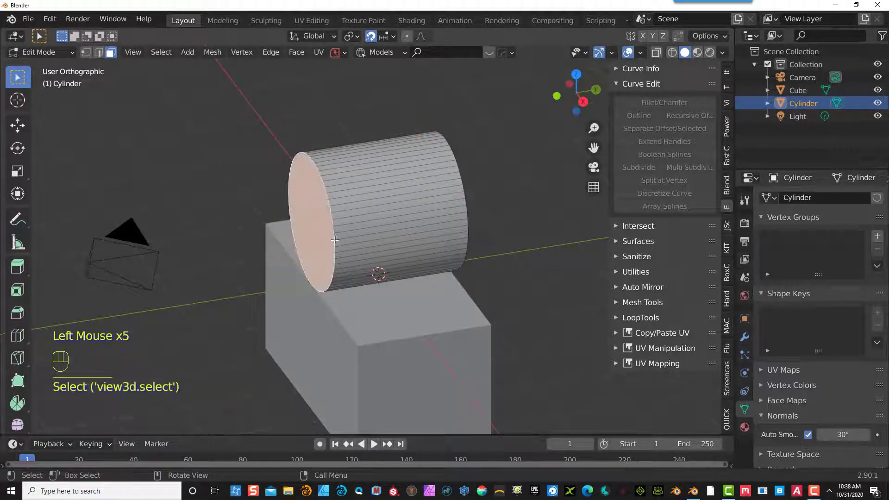
- Invert the cap selection and delete the cylinder's side faces, leaving one upright end disc
key("ctrl+i")
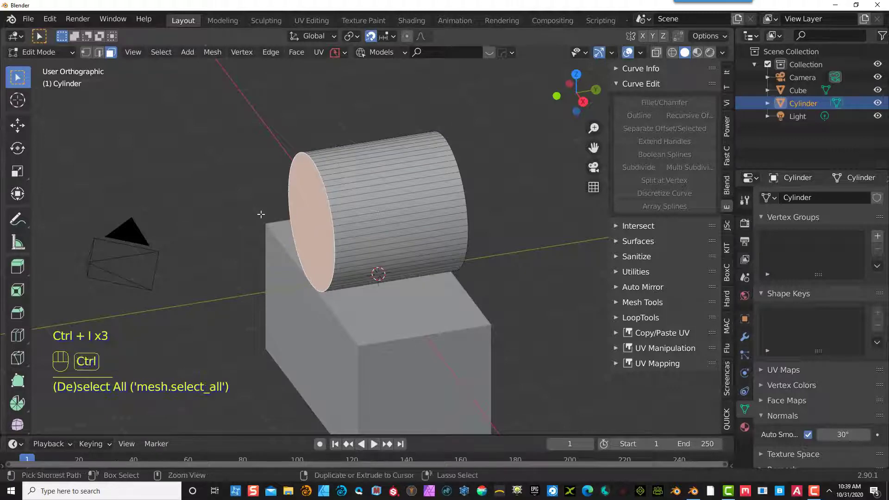
key("ctrl+i")
key("Delete")
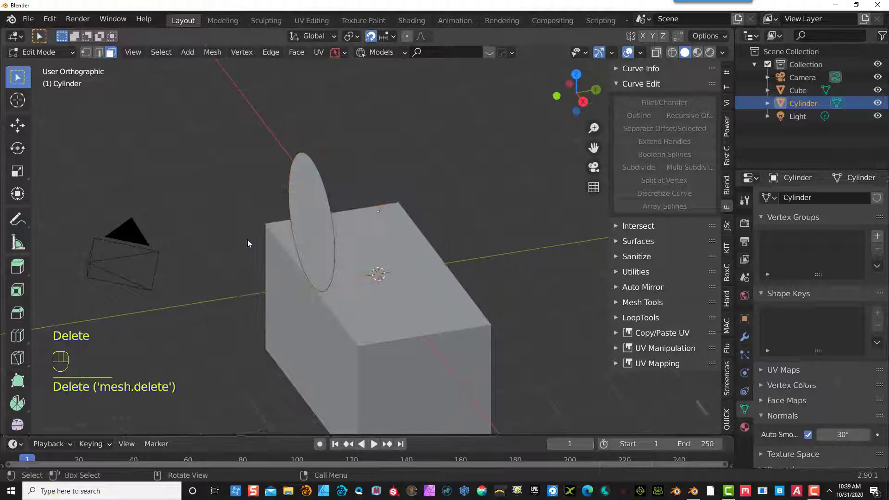
left_click(365, 292)
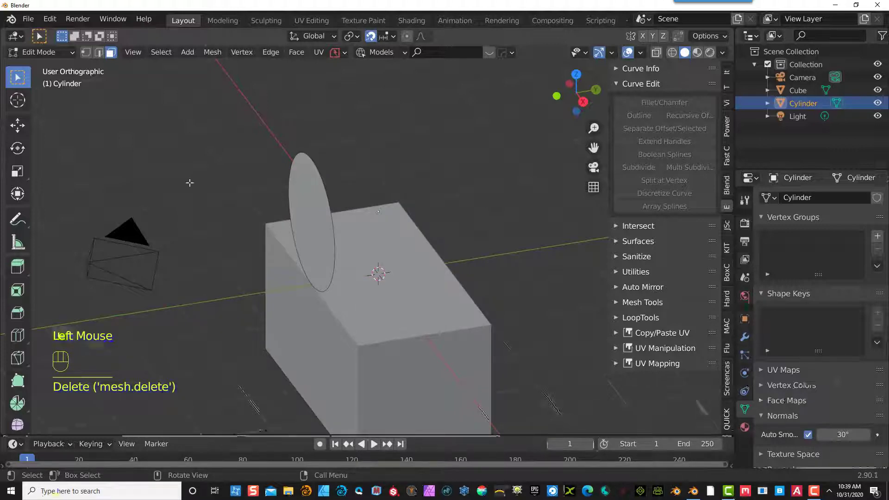
- Return to Object Mode and select the box
left_click_drag(70, 50, 96, 87)
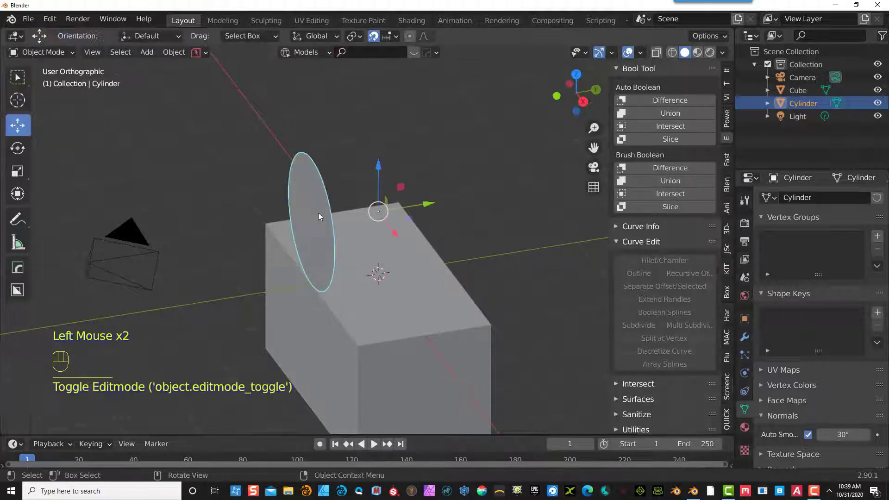
left_click(389, 324)
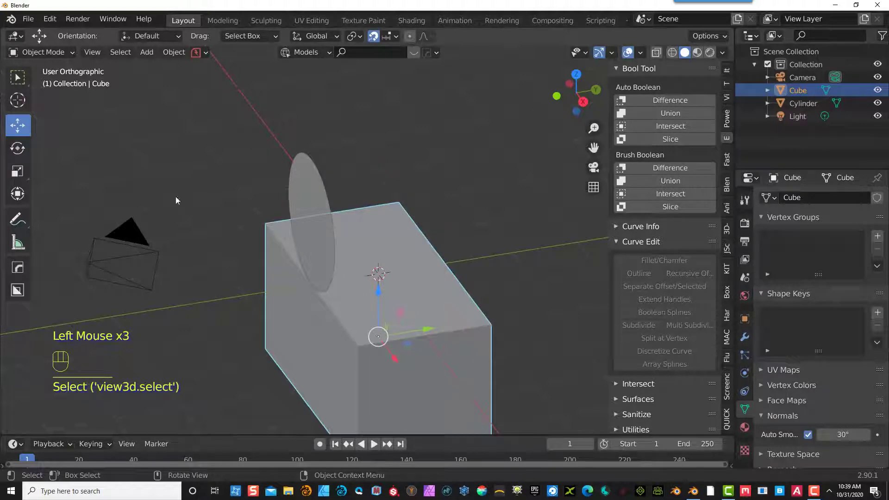
scroll("down", 3)
scroll("down", 3)
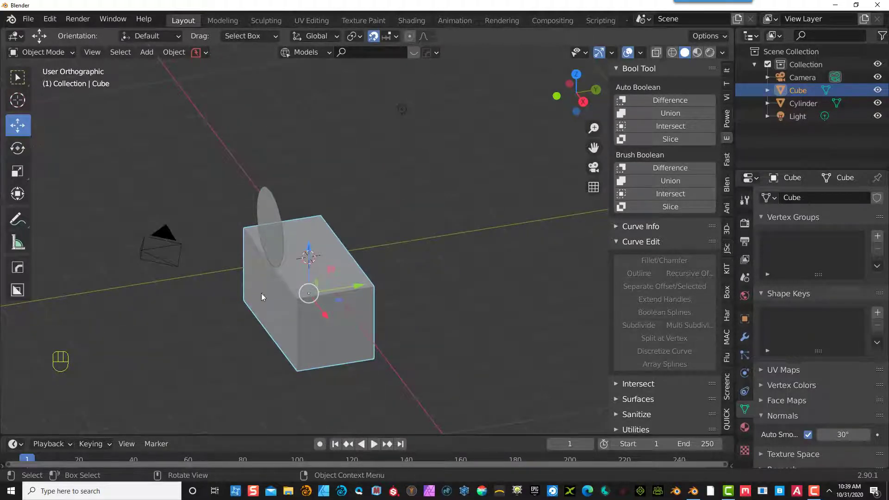
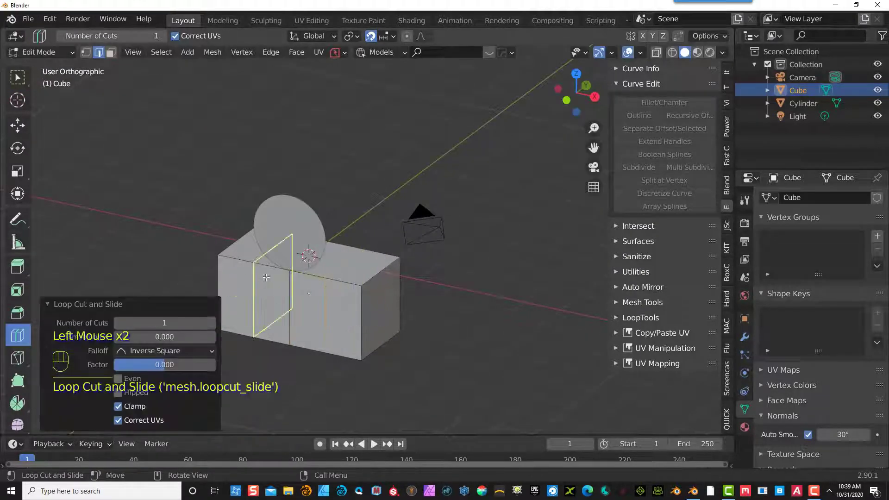
- Cut an edge loop through the middle of the box and leave Edit Mode
left_click(256, 273)
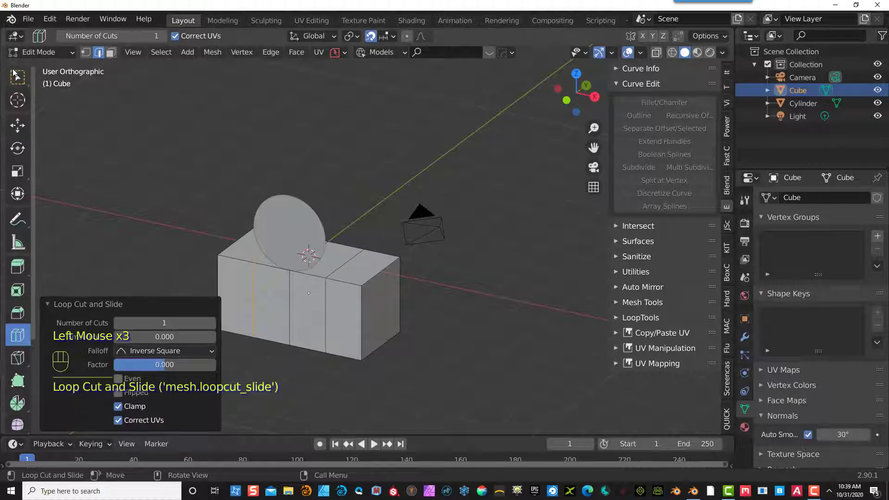
left_click_drag(37, 59, 49, 75)
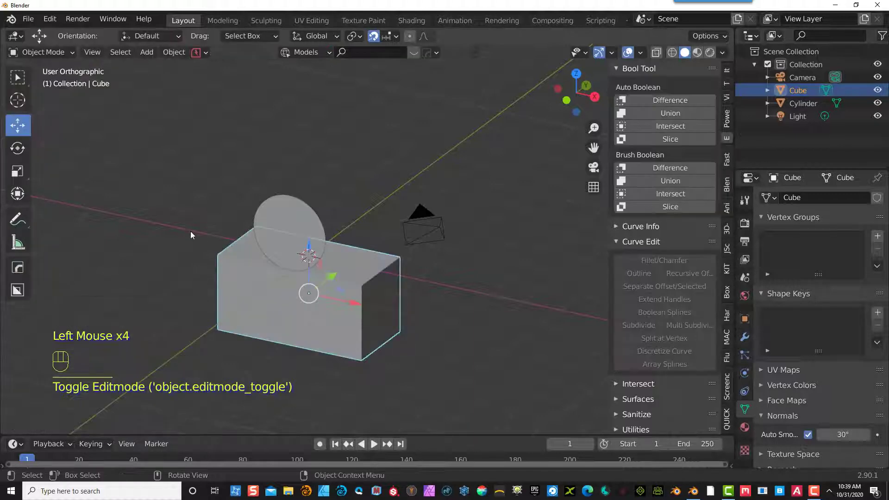
left_click_drag(33, 53, 64, 108)
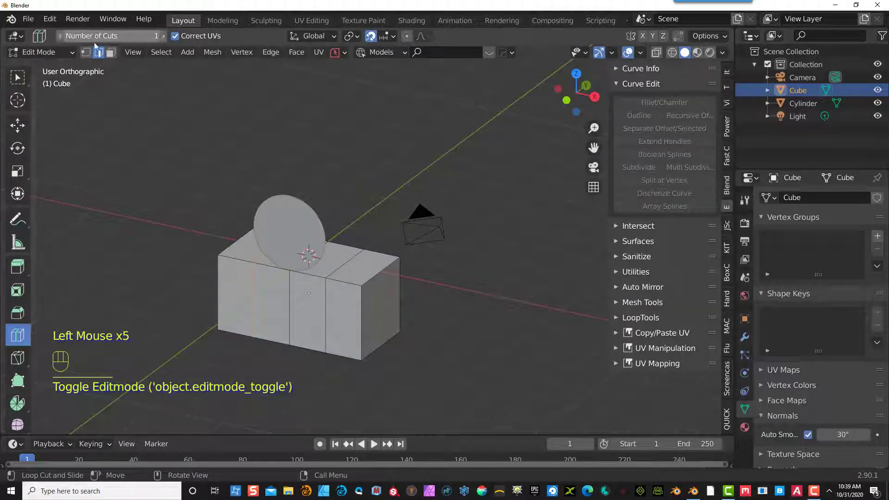
left_click(109, 55)
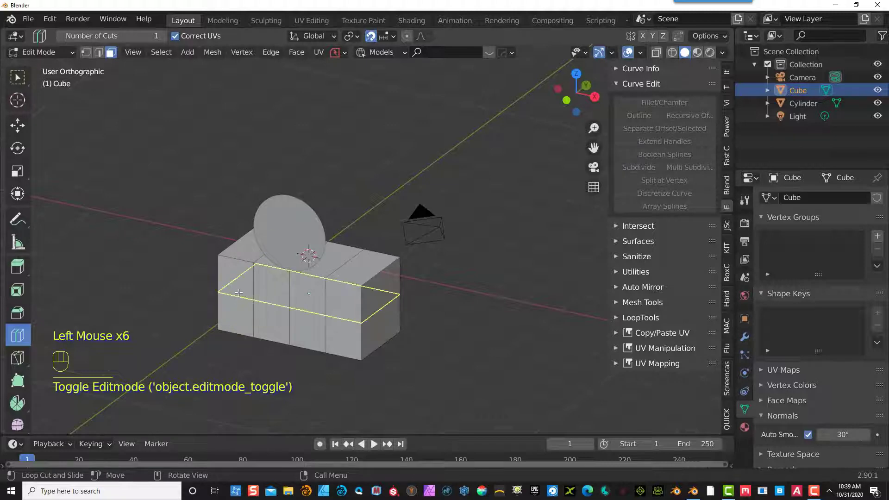
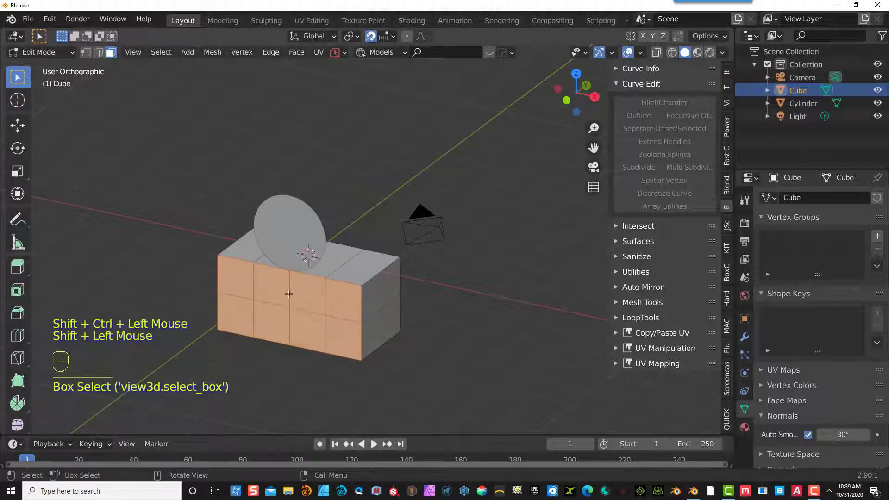
key("ctrl+i")
key("Delete")
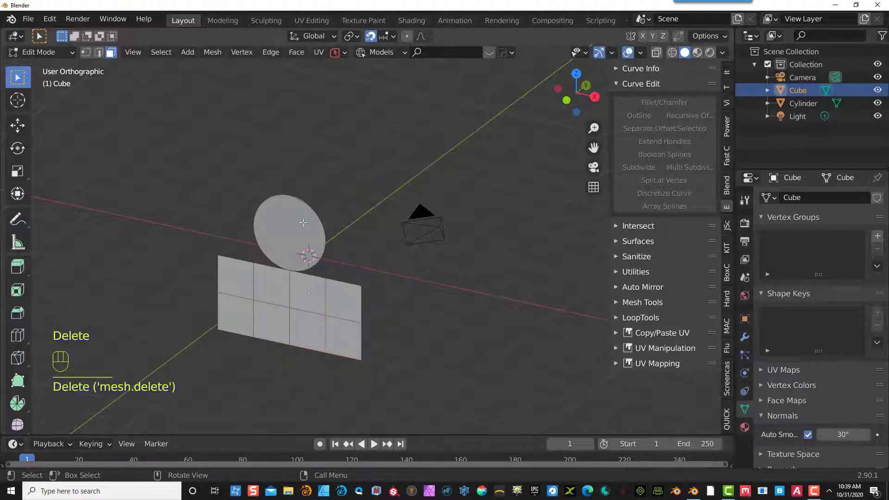
scroll("up", 3)
scroll("up", 3)
scroll("down", 3)
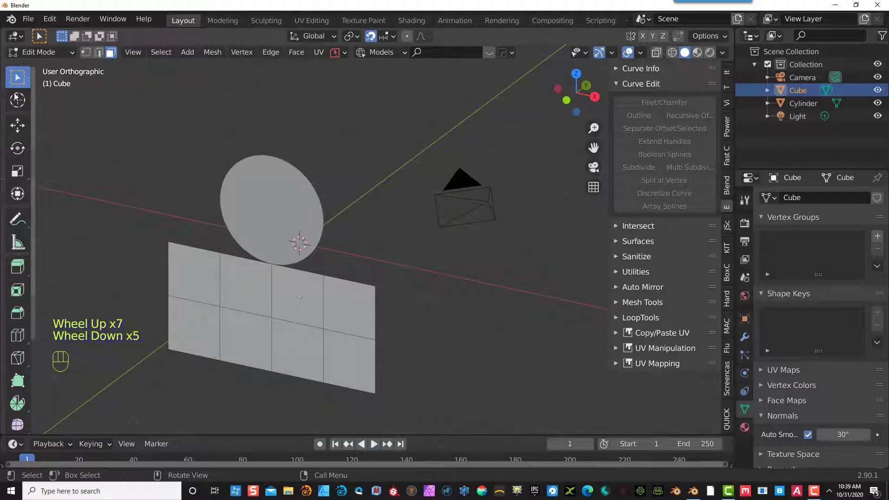
left_click_drag(62, 52, 79, 84)
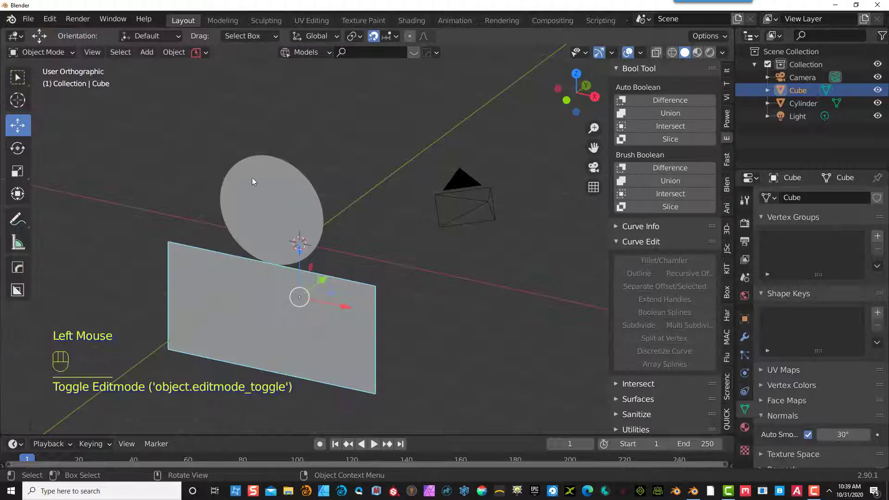
- Join the box and disc into one Cylinder object and edit the combined mesh from the front view
left_click(254, 182)
left_click(686, 118)
left_click(386, 109)
key("KP_3")
key("KP_1")
left_click(305, 237)
scroll("up", 3)
scroll("down", 3)
scroll("up", 3)
scroll("down", 3)
left_click_drag(36, 59, 32, 82)
left_click(219, 190)
left_click(89, 56)
scroll("up", 3)
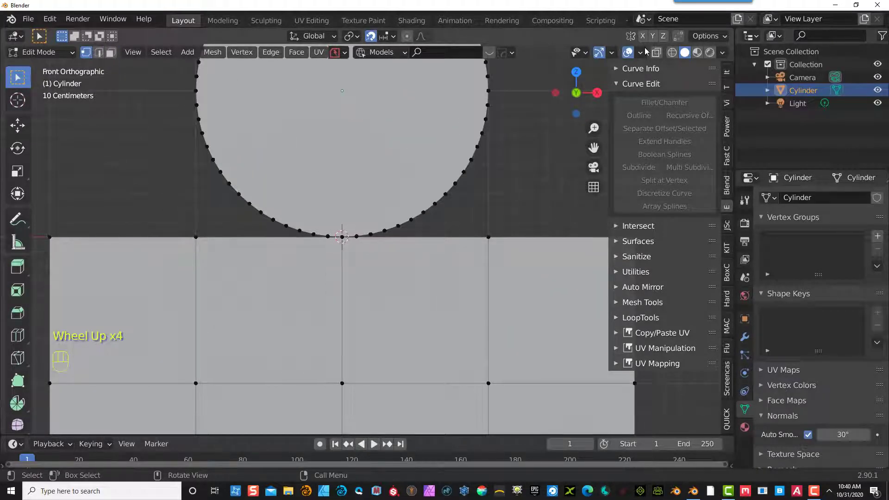
- Extrude a vertex from the circle's bottom and fill a face between the arc vertices and the box corner
left_click(684, 37)
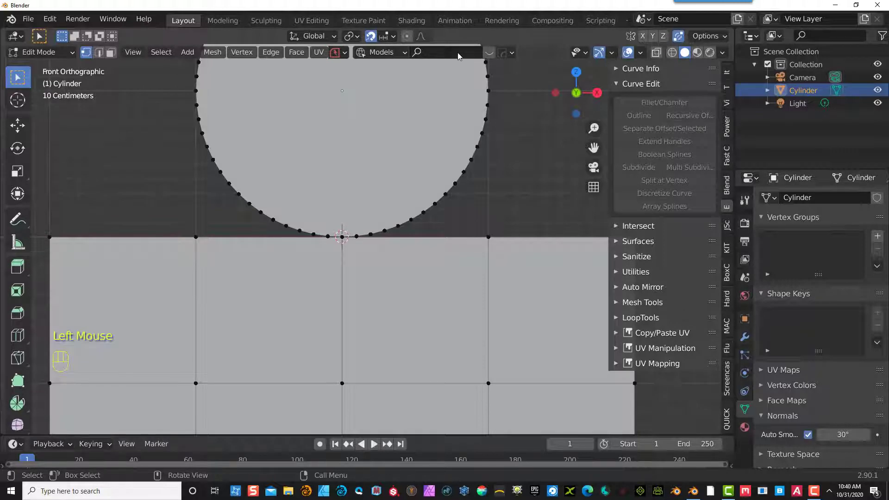
left_click_drag(395, 37, 355, 92)
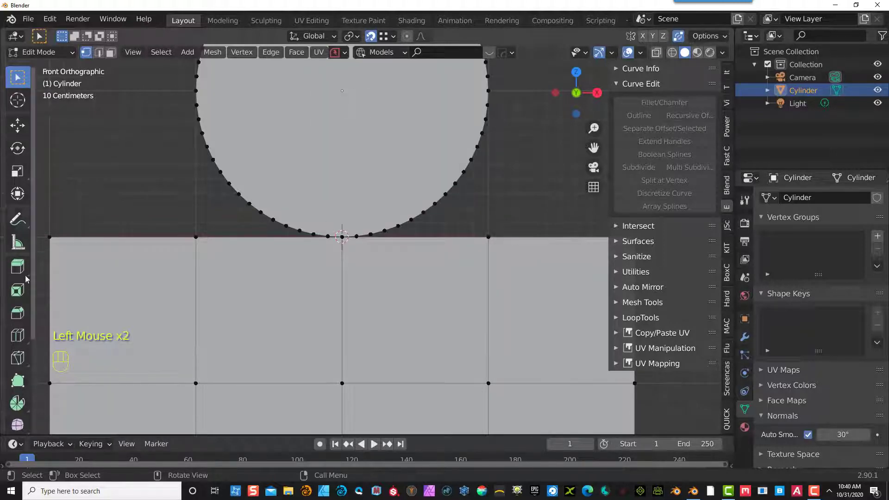
left_click(22, 387)
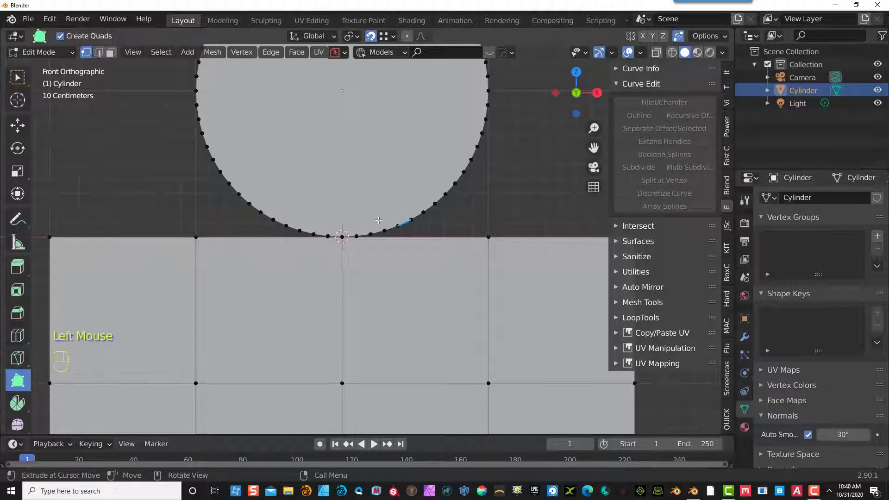
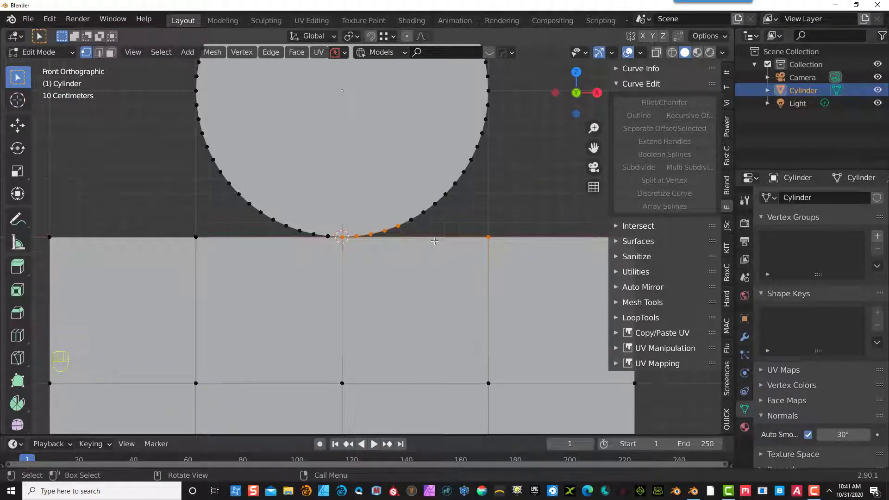
key("f")
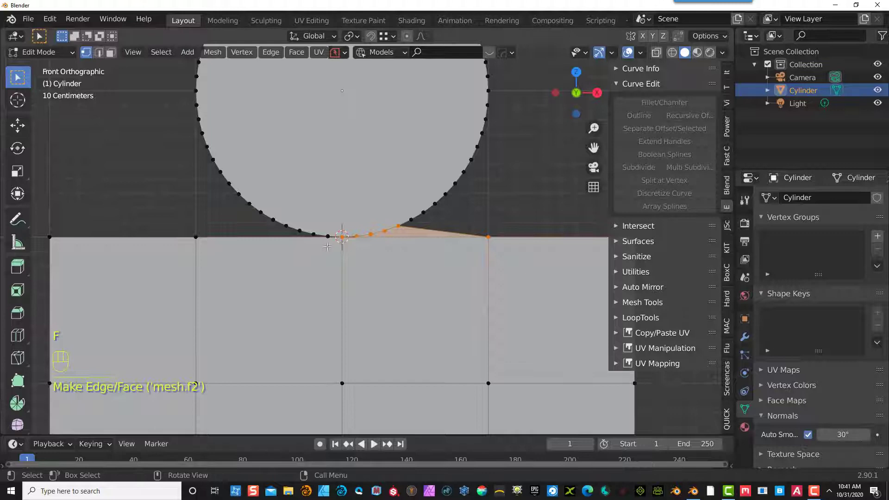
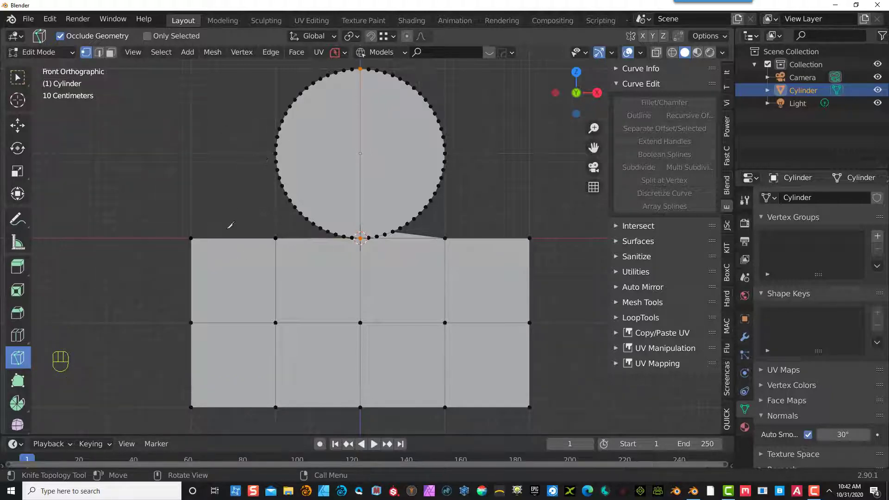
- Switch to face select mode to pick the left half of the profile for deletion
left_click(115, 58)
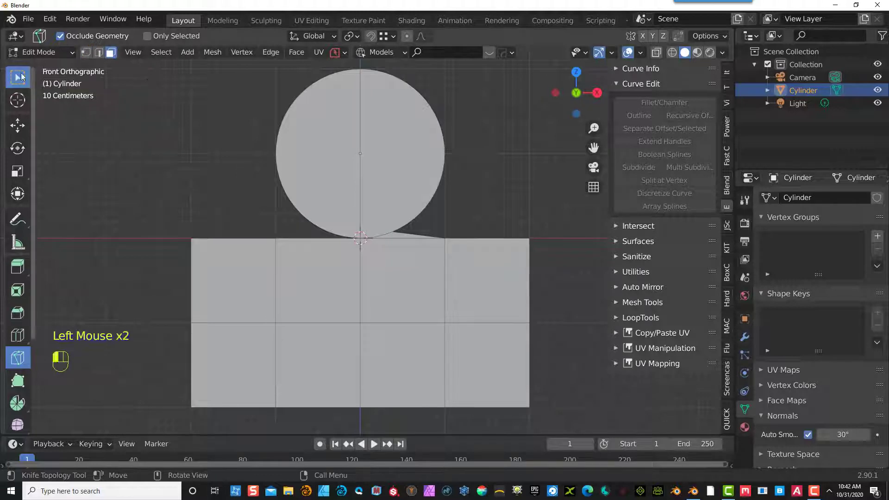
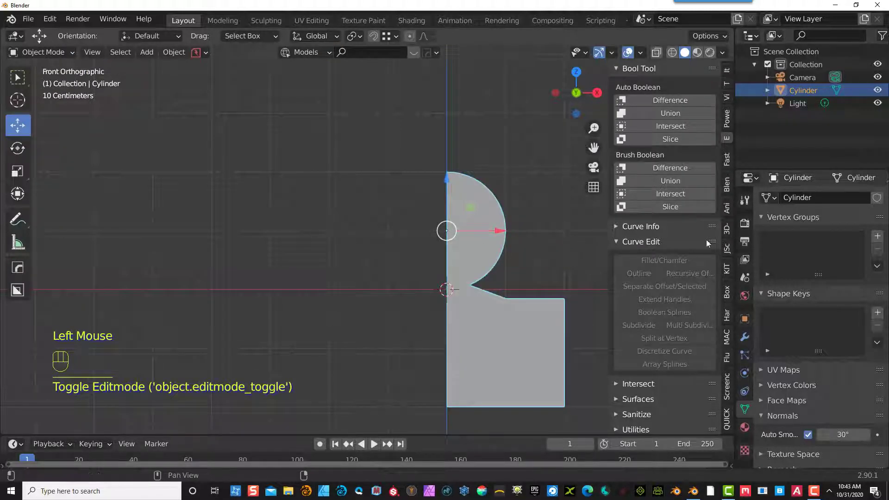
- Add a Mirror modifier on X with Clipping to the half profile, apply it, and re-enter Edit Mode
left_click(748, 338)
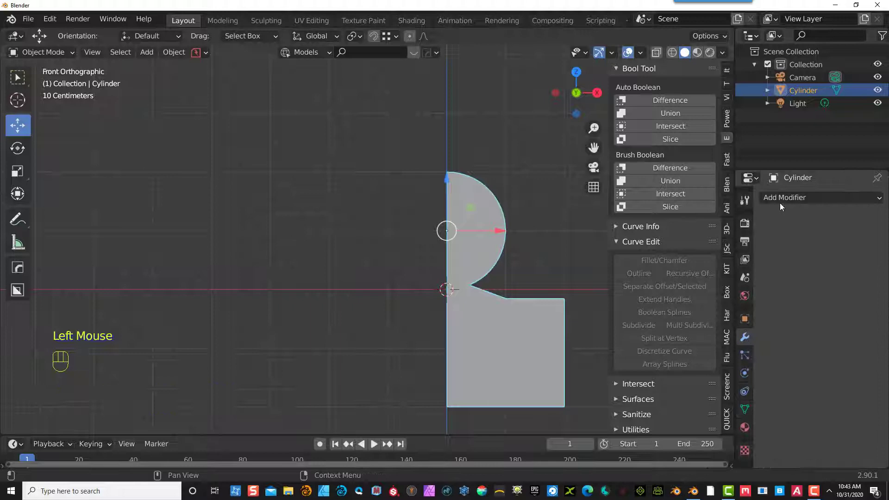
left_click_drag(782, 202, 628, 329)
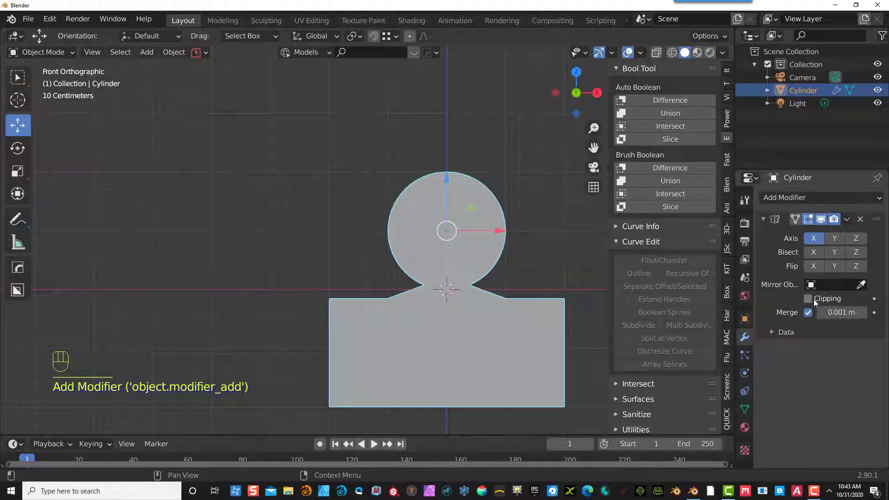
left_click(814, 301)
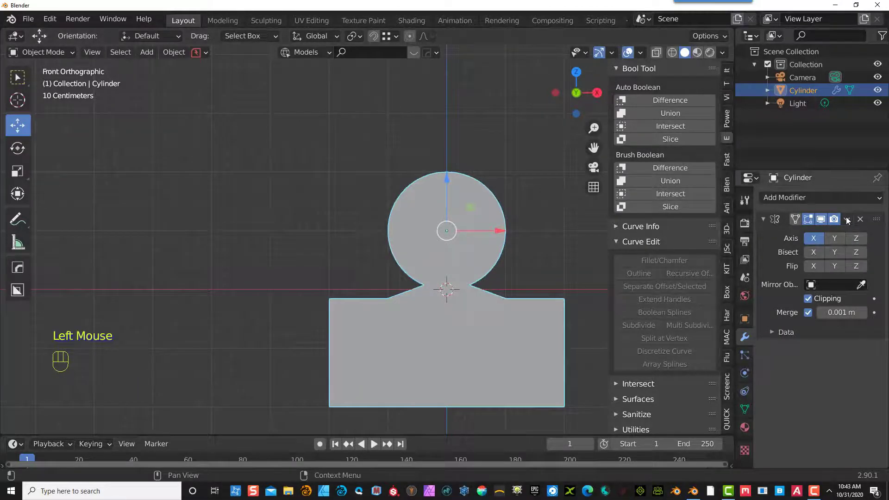
left_click_drag(849, 220, 812, 235)
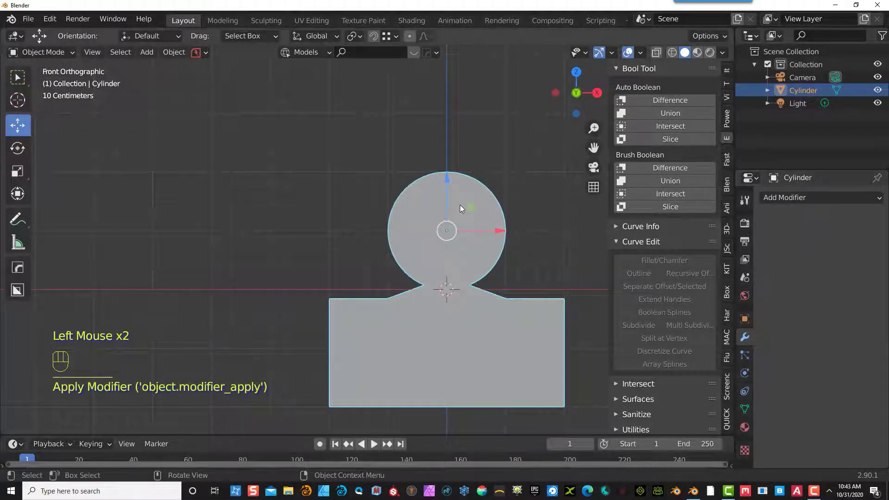
left_click(295, 187)
left_click(487, 227)
scroll("down", 3)
- Select all profile faces, view from the right with vertex snapping on, and extrude the profile along Y
left_click(114, 55)
left_click_drag(130, 197, 409, 453)
scroll("down", 3)
left_click_drag(401, 371, 359, 387)
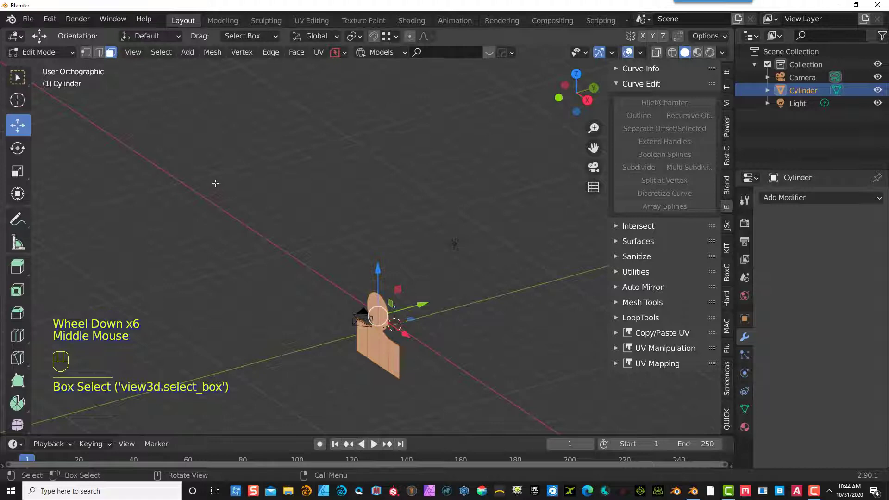
key("KP_1")
key("KP_3")
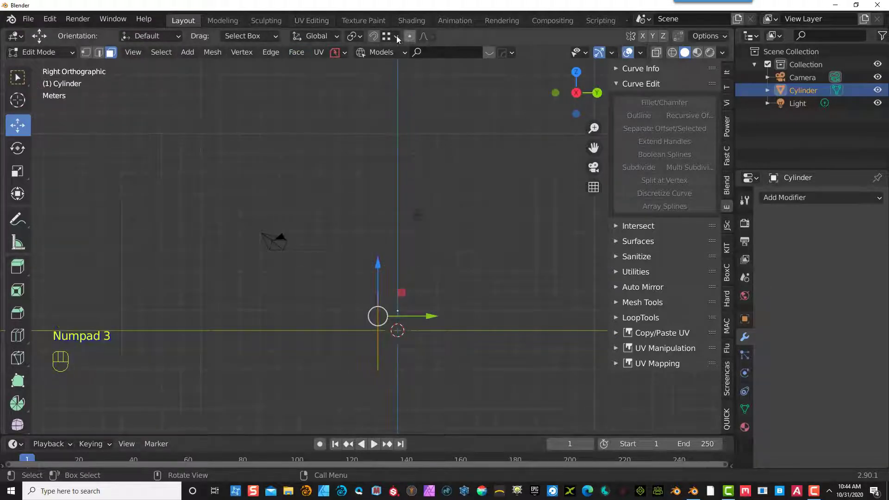
left_click(376, 43)
left_click_drag(394, 39, 358, 50)
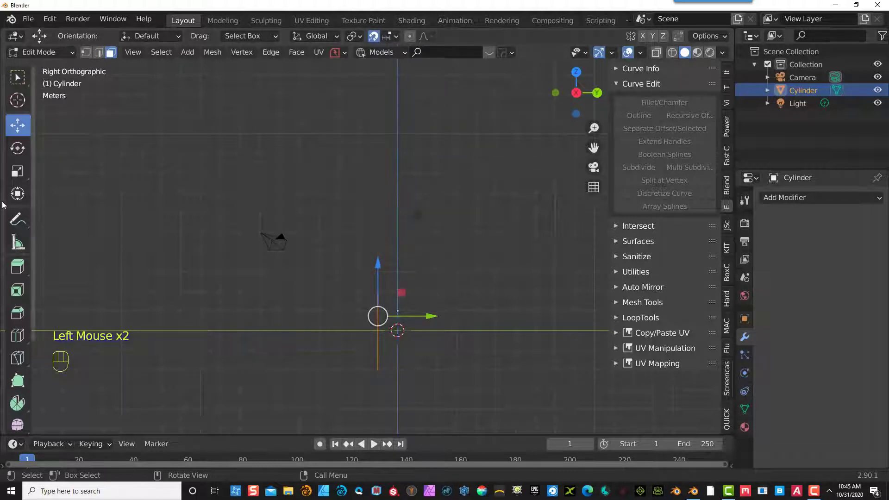
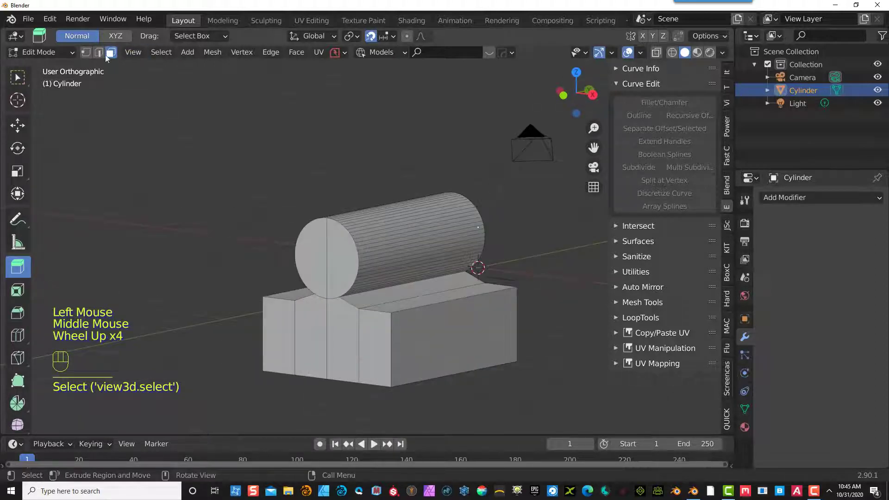
- Inset the cylinder's end face with Offset Even to mark its wall thickness
left_click(102, 57)
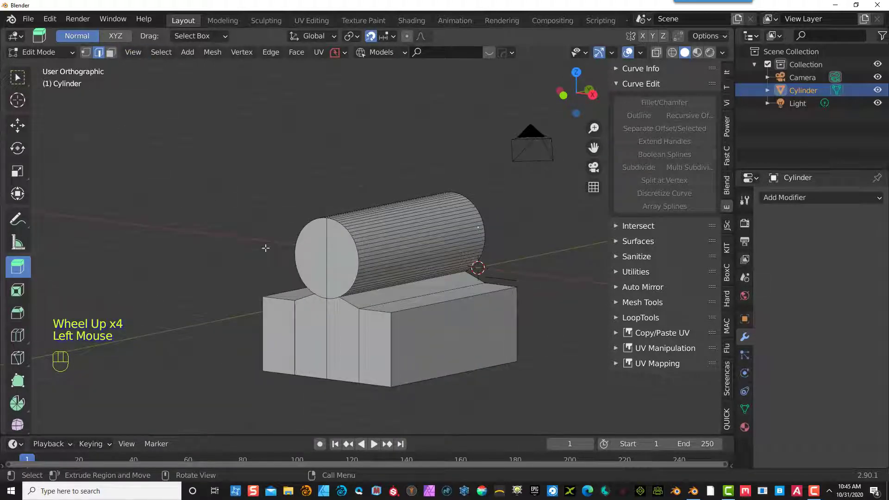
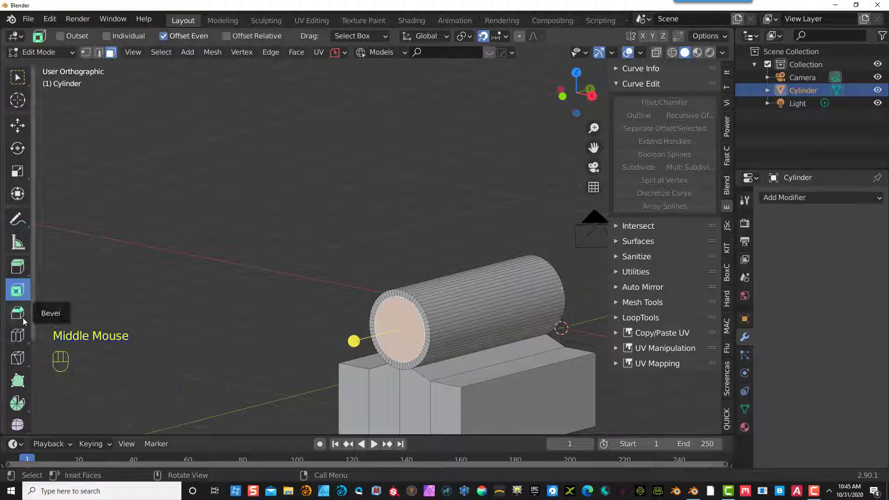
left_click(684, 39)
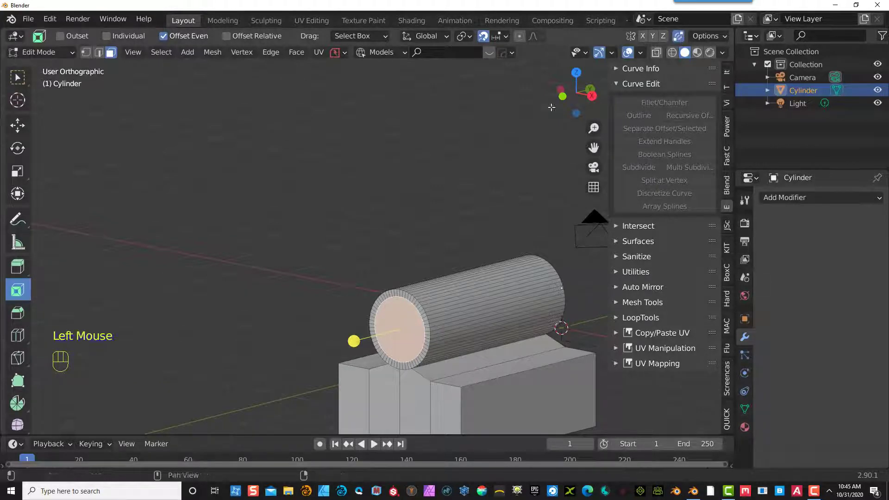
left_click(22, 272)
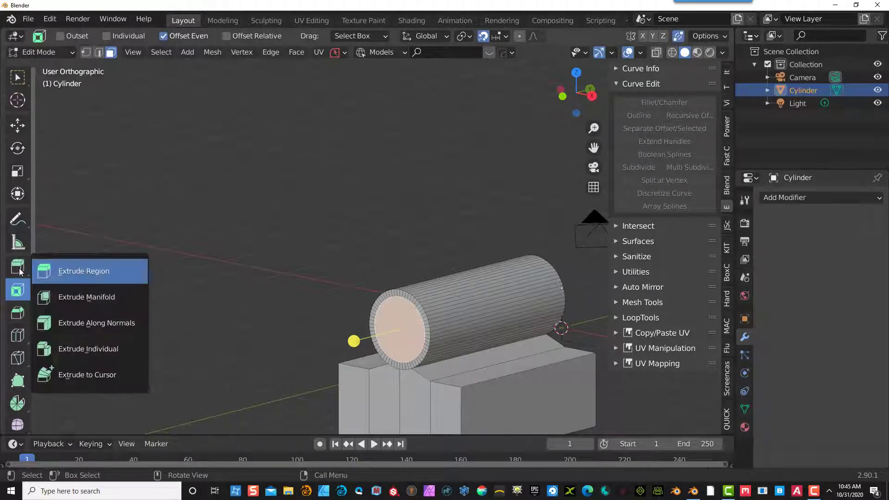
left_click_drag(81, 298, 113, 292)
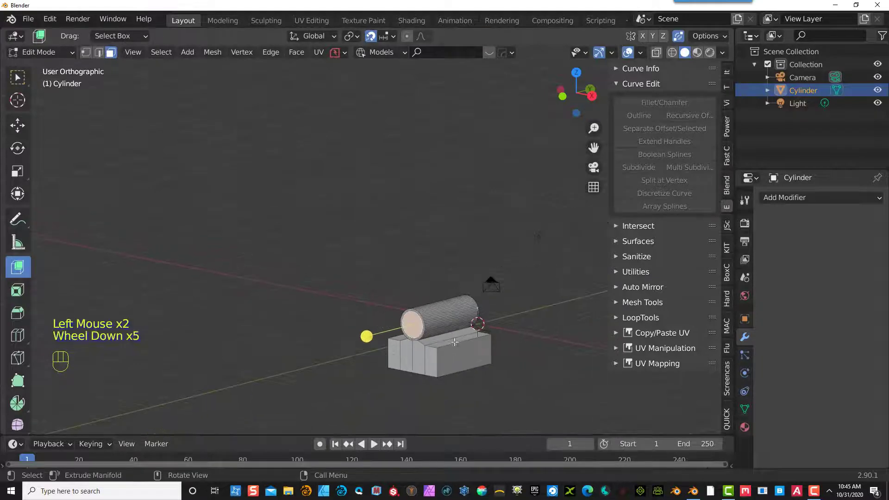
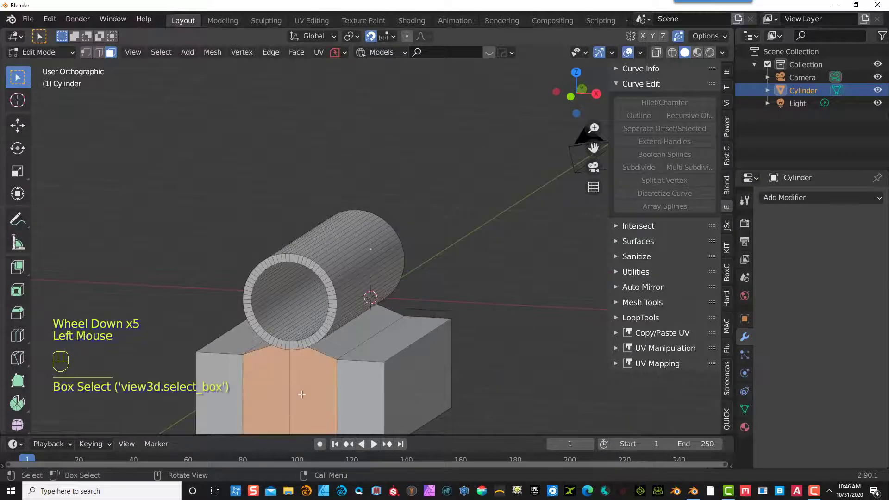
- Dissolve the edges of the inner cap on the cylinder end
left_click(101, 58)
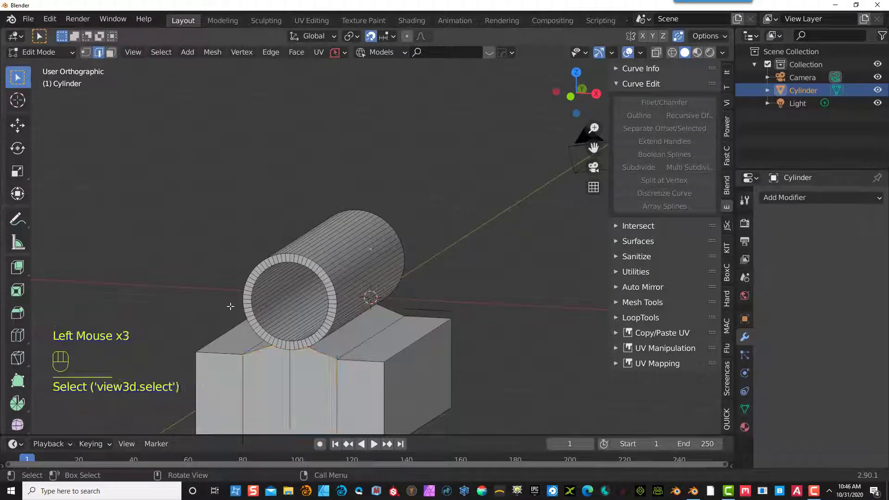
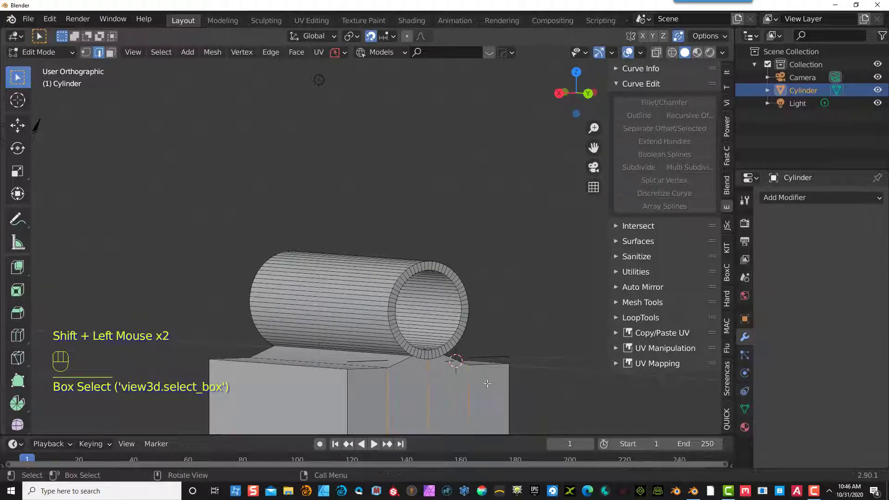
key("Delete")
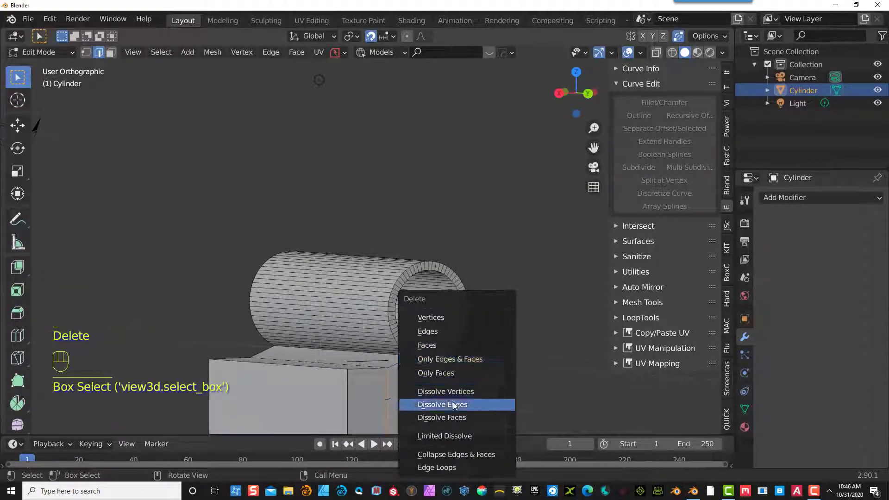
left_click(376, 360)
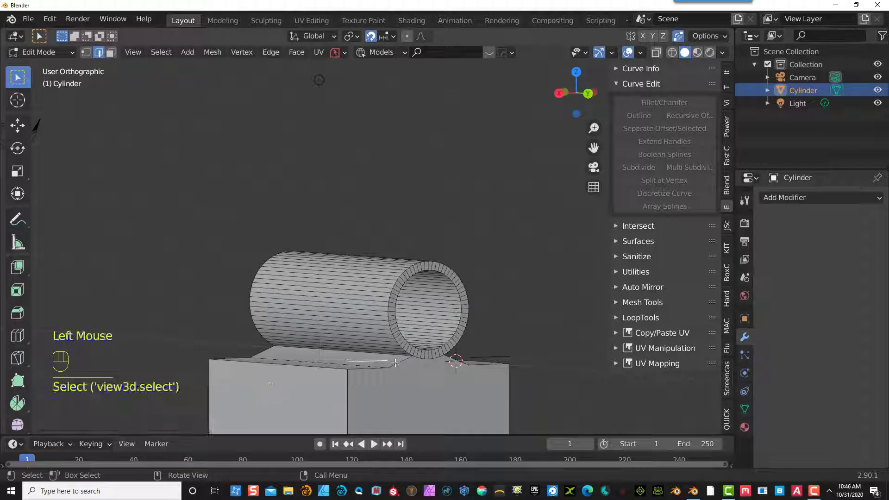
key("Delete")
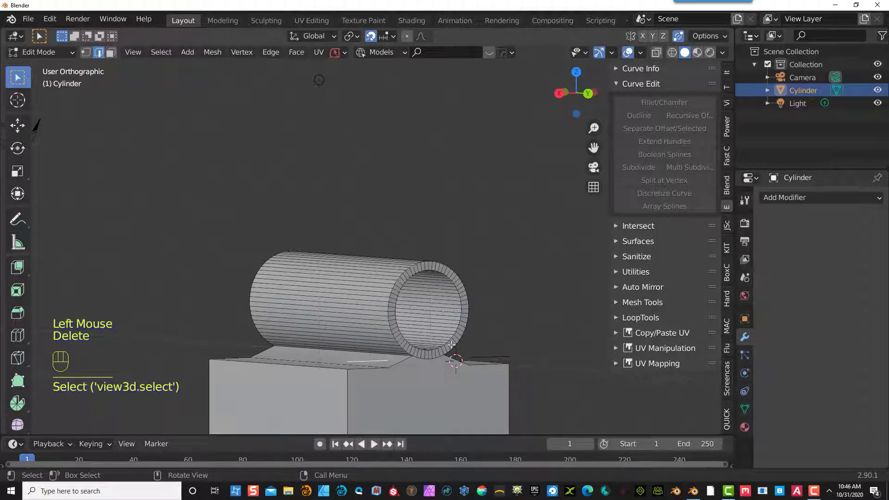
left_click(493, 351)
key("Delete")
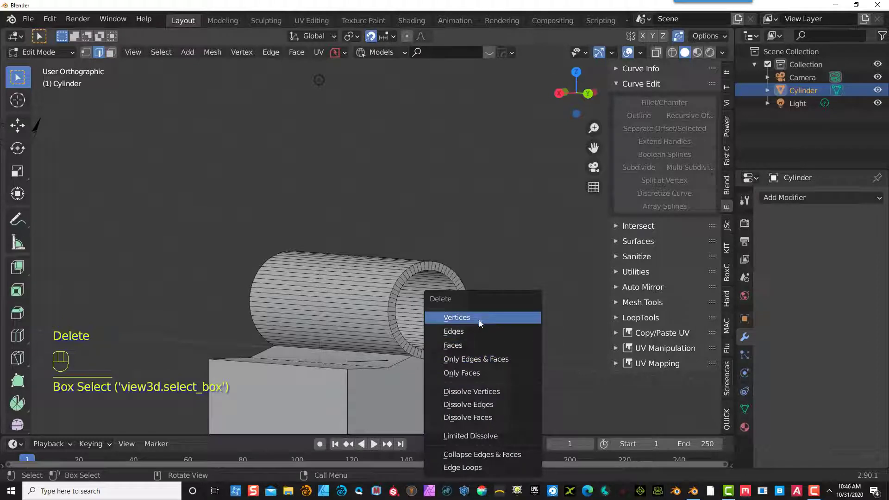
- Delete the cap's centre vertex, opening the cylinder into a hollow tube
scroll("down", 3)
scroll("up", 3)
scroll("up", 3)
left_click_drag(481, 347, 495, 351)
left_click(88, 57)
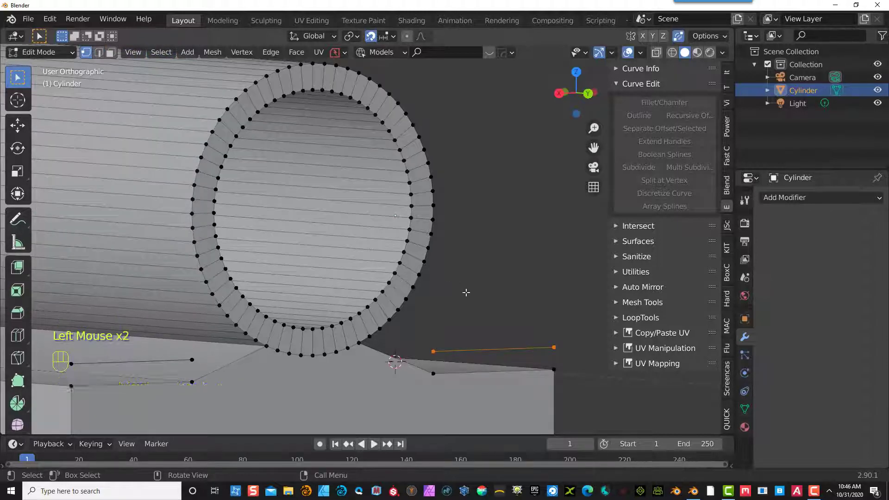
scroll("down", 3)
key("Delete")
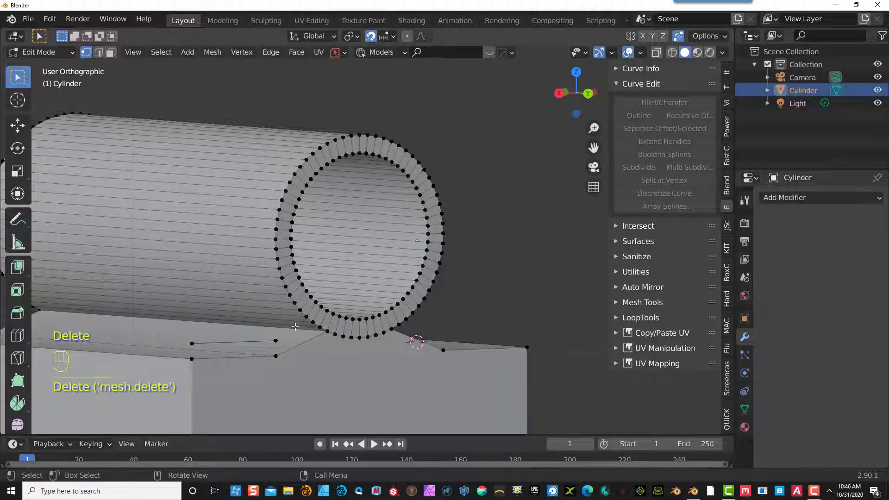
left_click_drag(197, 337, 279, 344)
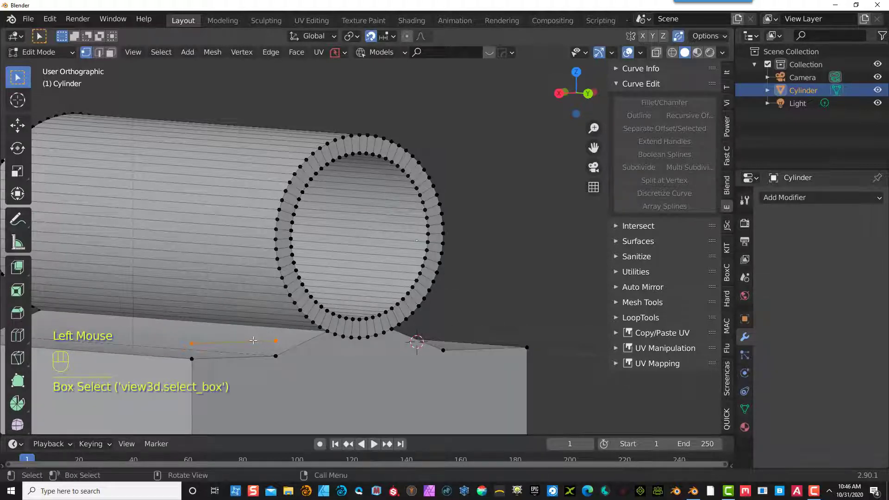
key("Delete")
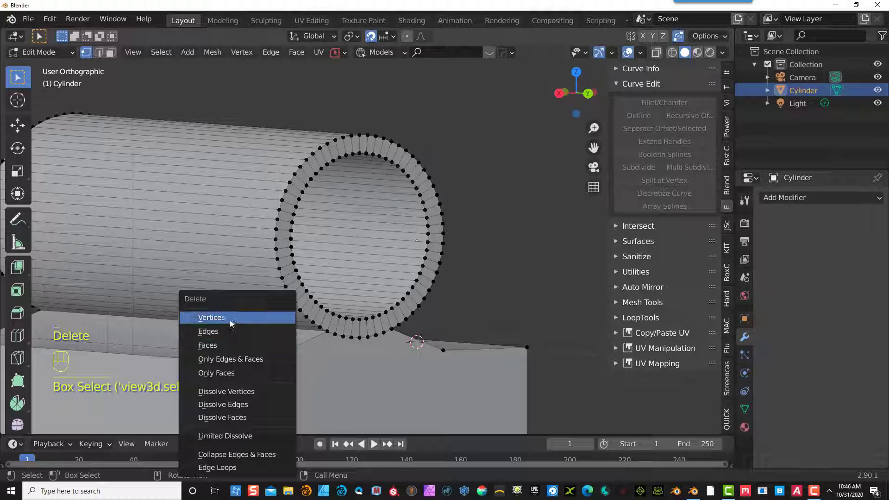
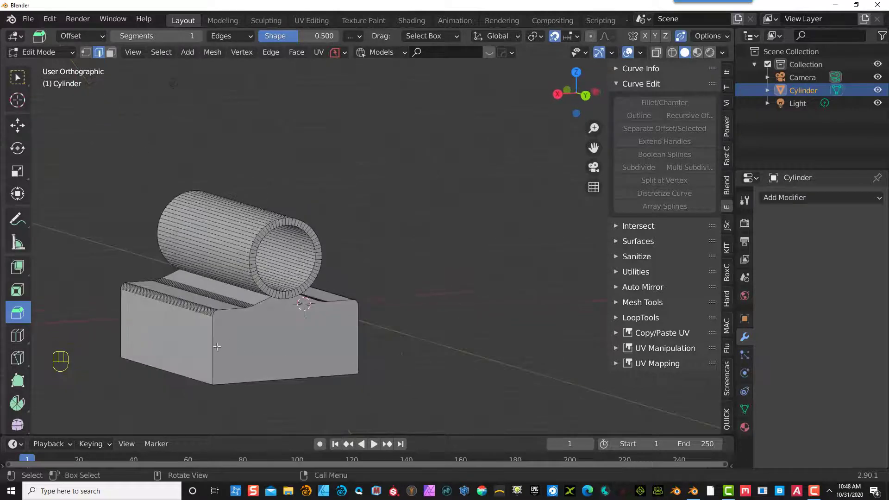
- Select the base's long top edges in Edit Mode and round them with a Ctrl+B bevel
double_click(218, 344)
scroll("up", 3)
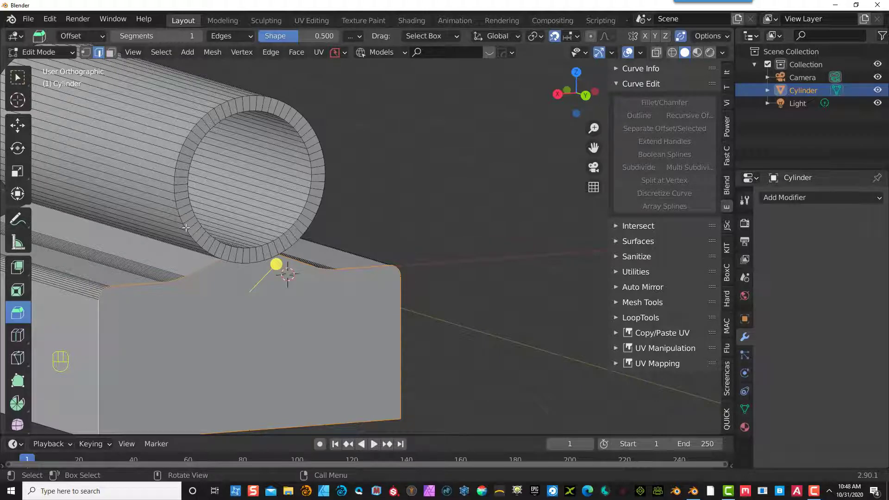
double_click(187, 224)
scroll("down", 3)
left_click_drag(283, 324, 302, 333)
scroll("up", 3)
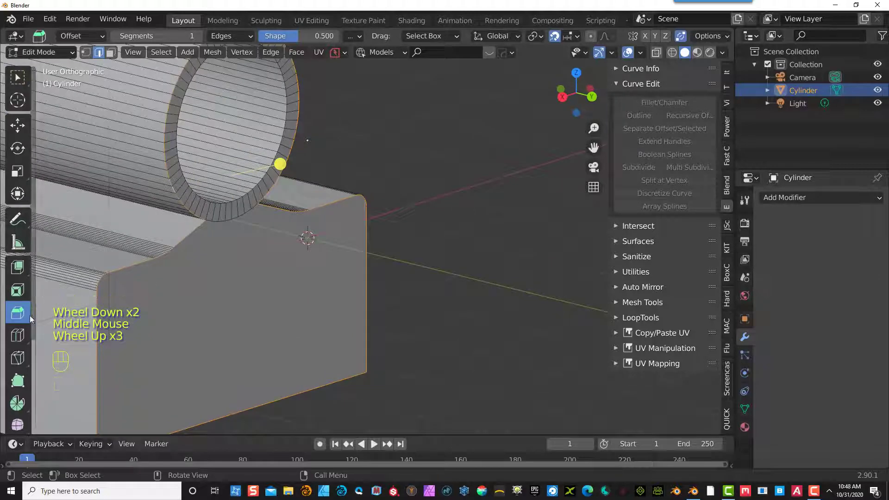
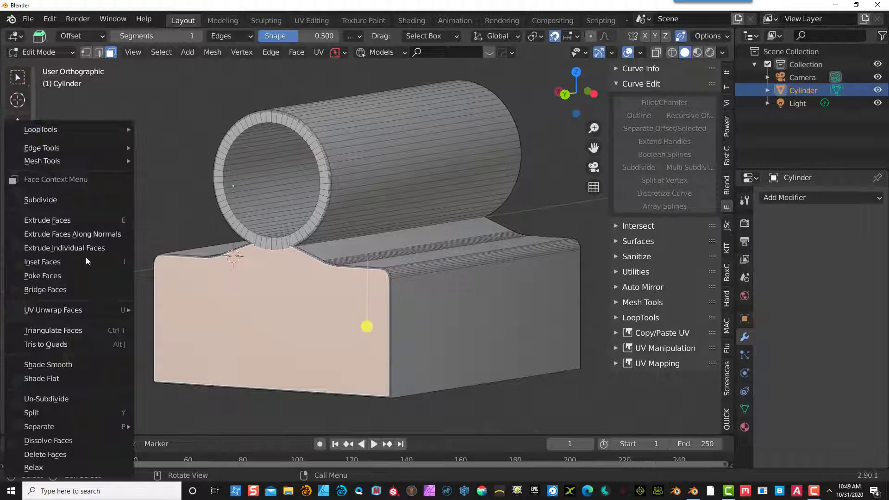
- Shade the joined tube and base smooth with a glossy red material and view it from the right
right_click(80, 66)
left_click(101, 57)
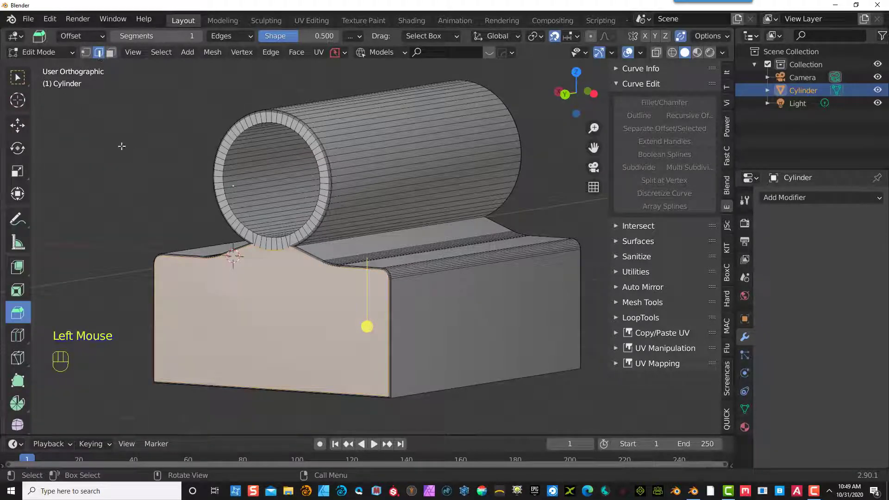
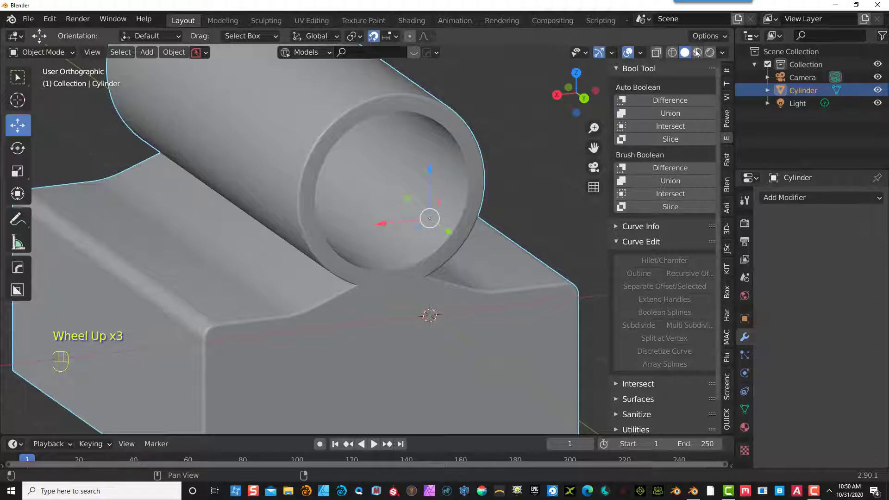
left_click_drag(723, 57, 464, 285)
scroll("down", 3)
left_click_drag(358, 326, 390, 338)
left_click_drag(356, 230, 364, 197)
key("KP_3")
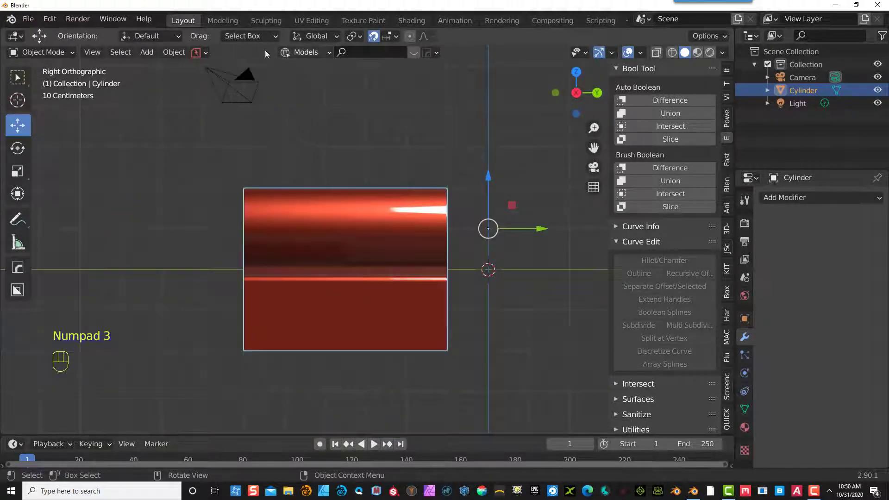
- Move the new cube up across the middle of the tube and scale it to size
left_click_drag(150, 55, 290, 87)
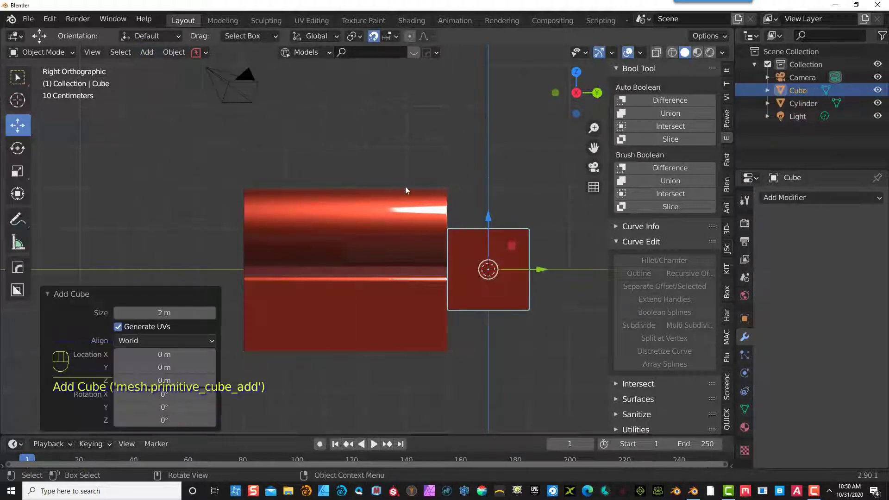
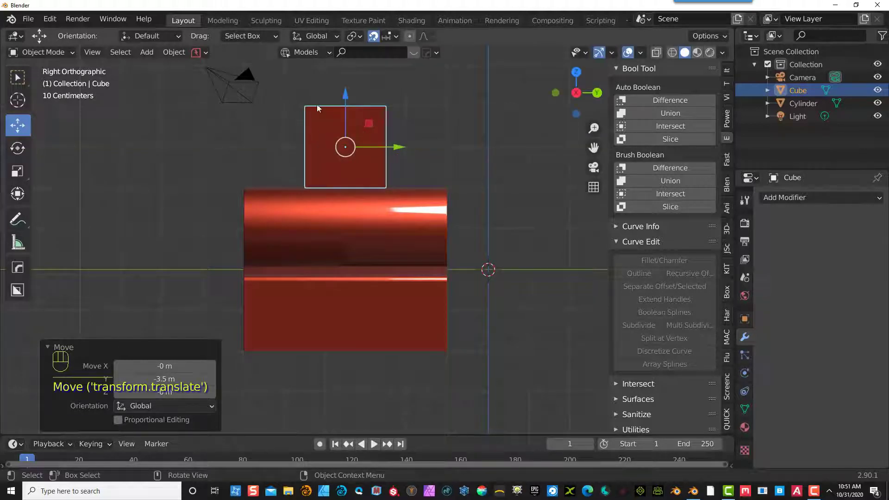
left_click_drag(348, 97, 221, 222)
key("ctrl+z")
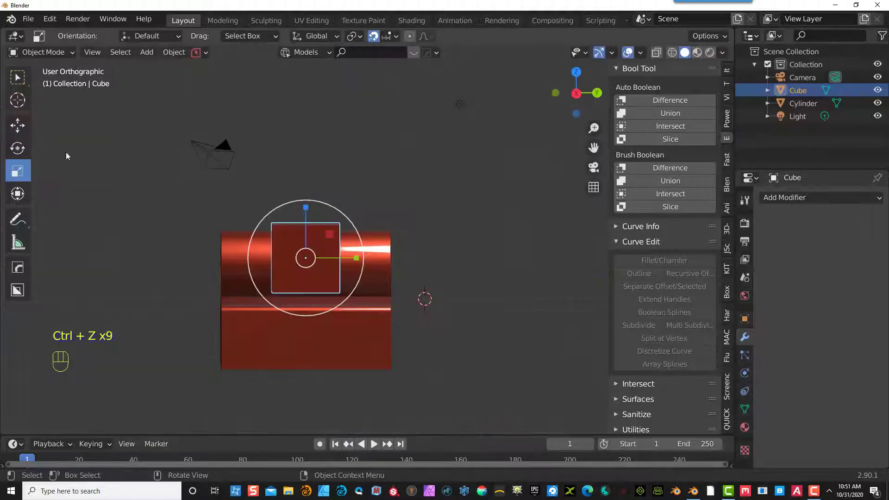
left_click(341, 149)
- Check the cube against the tube from several angles and enter Edit Mode on it
left_click_drag(362, 152, 409, 173)
scroll("up", 3)
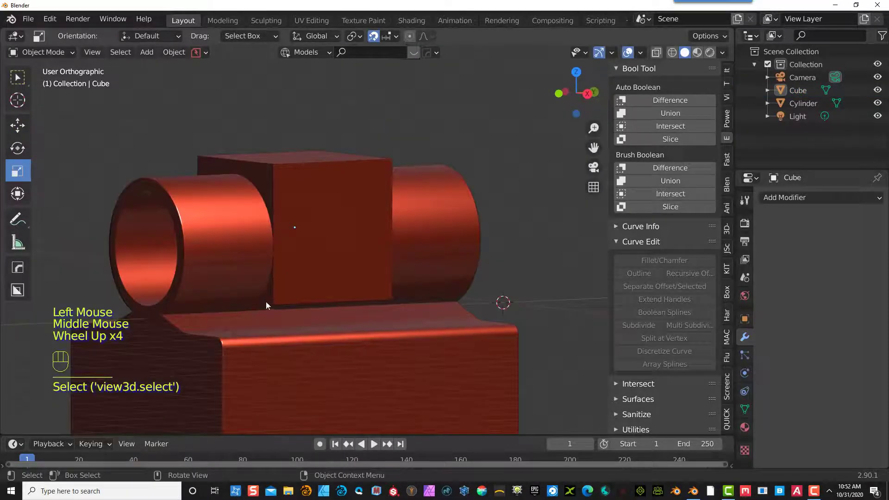
left_click(270, 306)
left_click_drag(36, 54, 75, 114)
left_click(135, 97)
left_click(267, 300)
left_click_drag(404, 263, 276, 268)
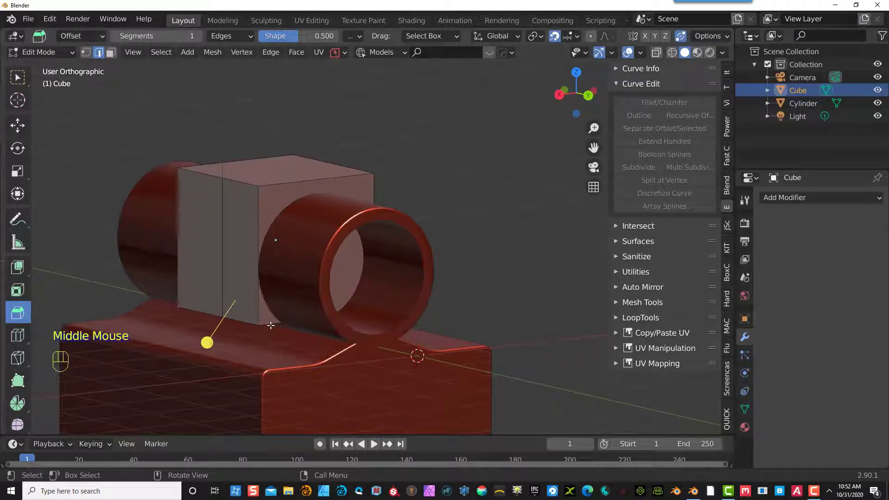
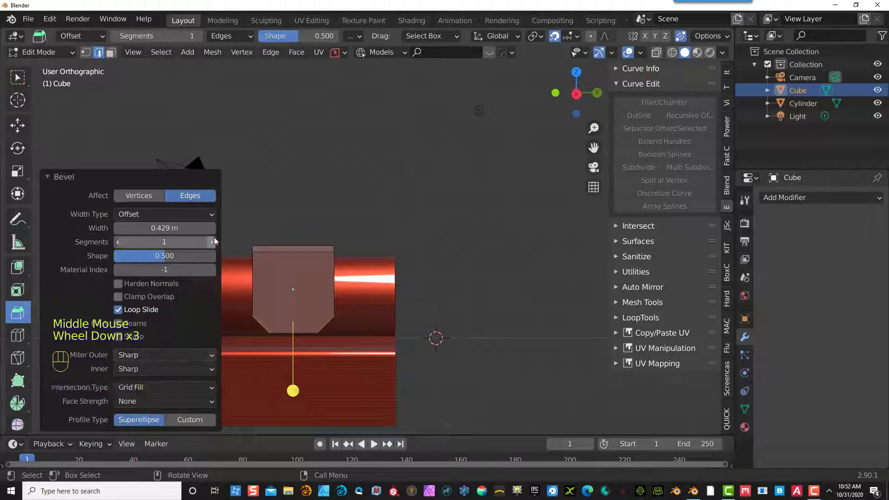
- Bevel the cube's bottom edges 0.429 m wide with 17 segments and view it from the right
left_click_drag(213, 245, 216, 250)
left_click_drag(283, 330, 303, 339)
scroll("up", 3)
left_click_drag(215, 242, 225, 242)
scroll("down", 3)
left_click_drag(375, 313, 338, 323)
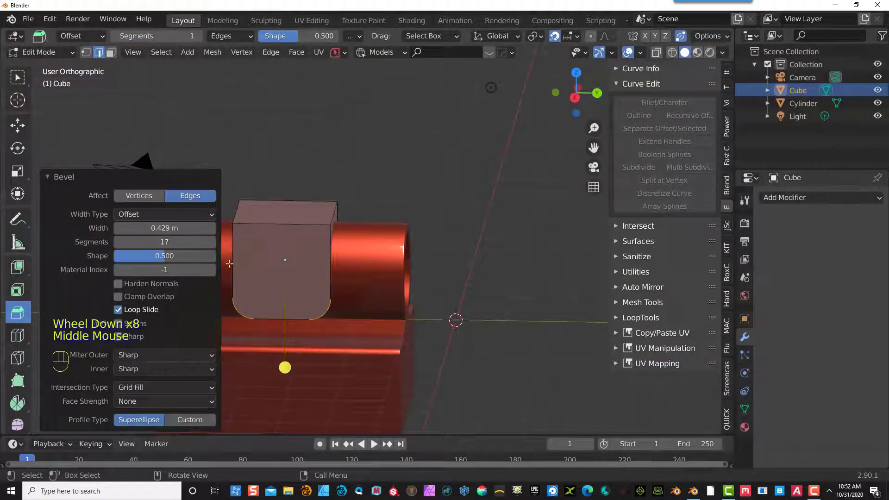
key("KP_3")
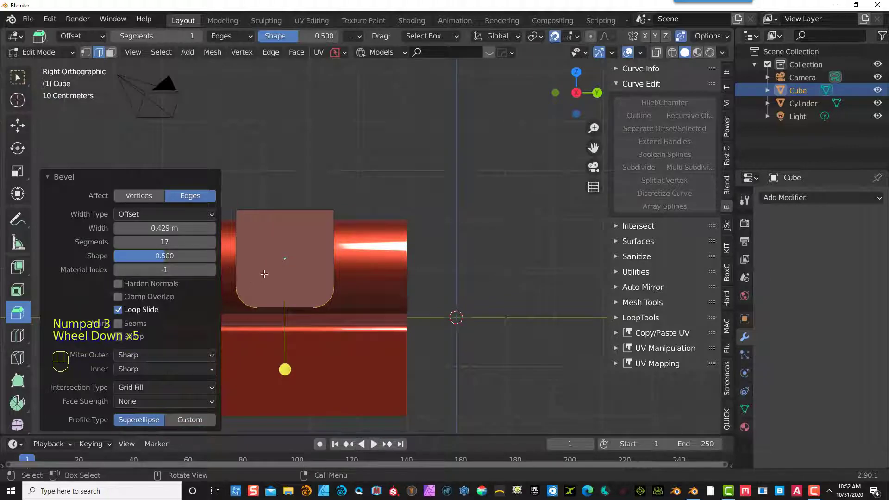
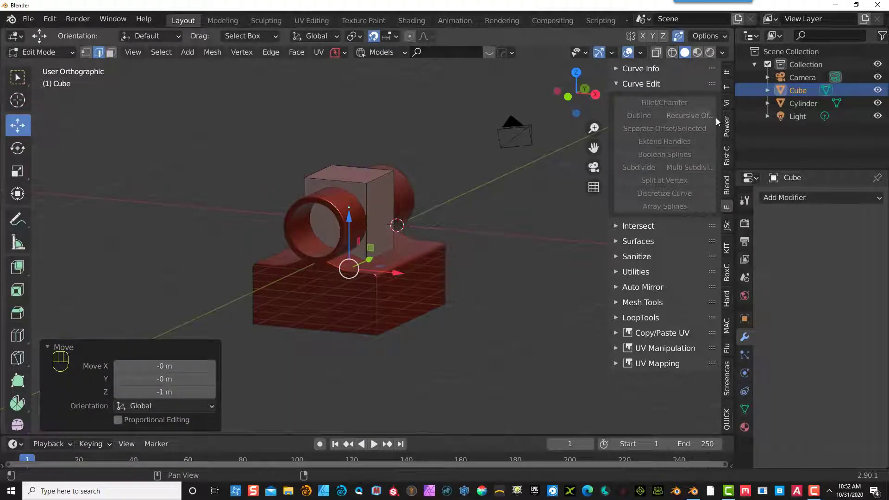
- Hide the cylinder and scale the cube's vertices so its round bottom reaches into the base
left_click(884, 104)
middle_click(299, 287)
scroll("down", 3)
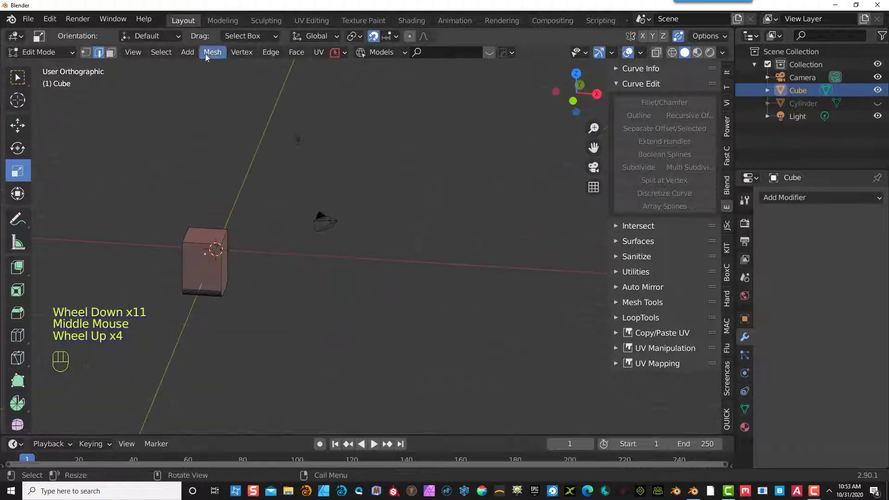
left_click_drag(165, 56, 179, 85)
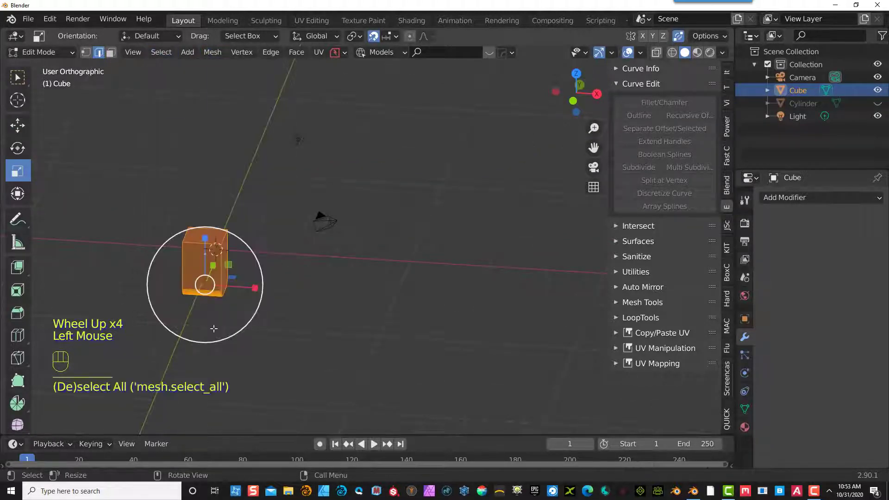
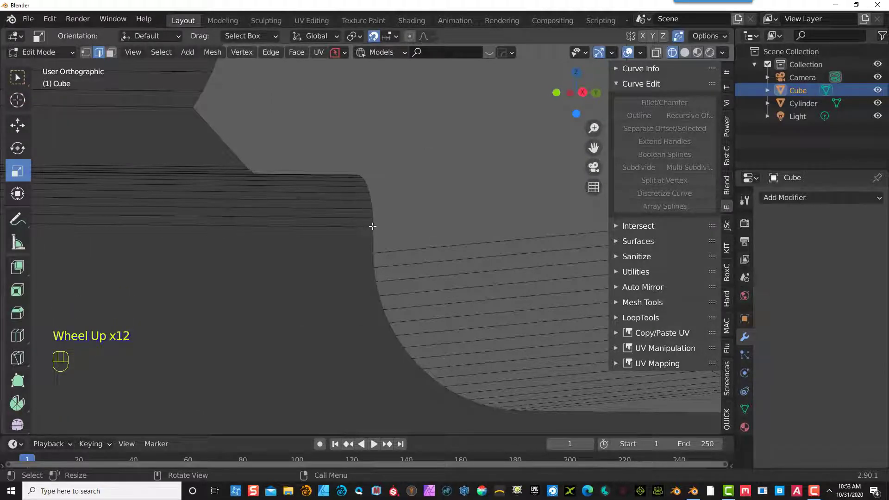
- Check the round-bottomed block in side view and wireframe, then return to Object Mode
scroll("down", 3)
scroll("down", 3)
left_click_drag(393, 227, 378, 237)
scroll("down", 3)
scroll("down", 3)
key("KP_1")
key("KP_3")
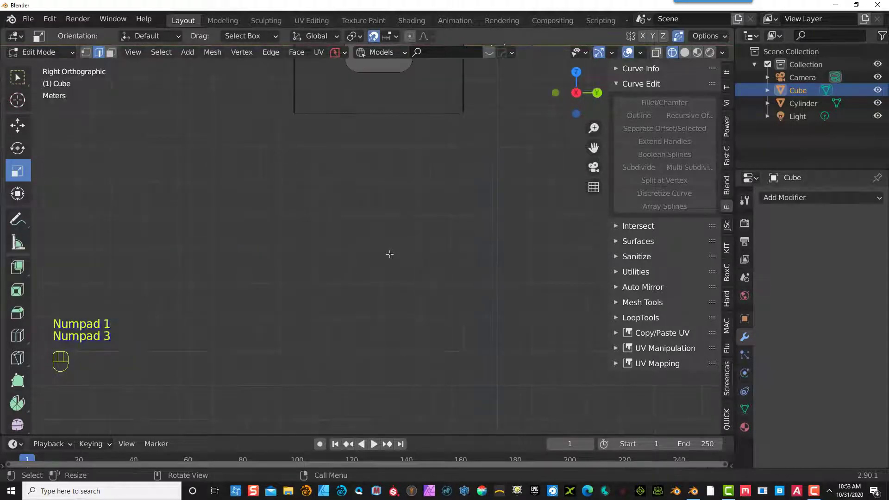
scroll("down", 3)
scroll("up", 3)
- Show the tube again in solid red shading and confirm the block passes through its middle
left_click_drag(43, 55, 48, 68)
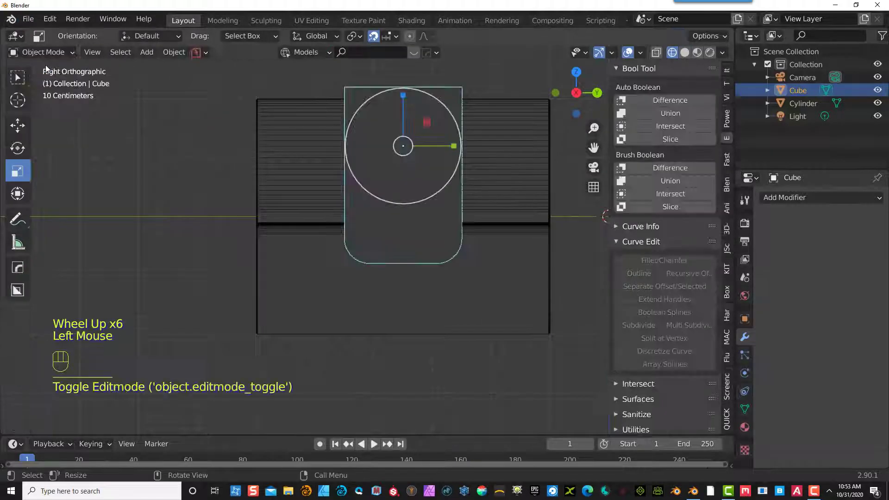
left_click(687, 59)
left_click_drag(200, 157, 229, 178)
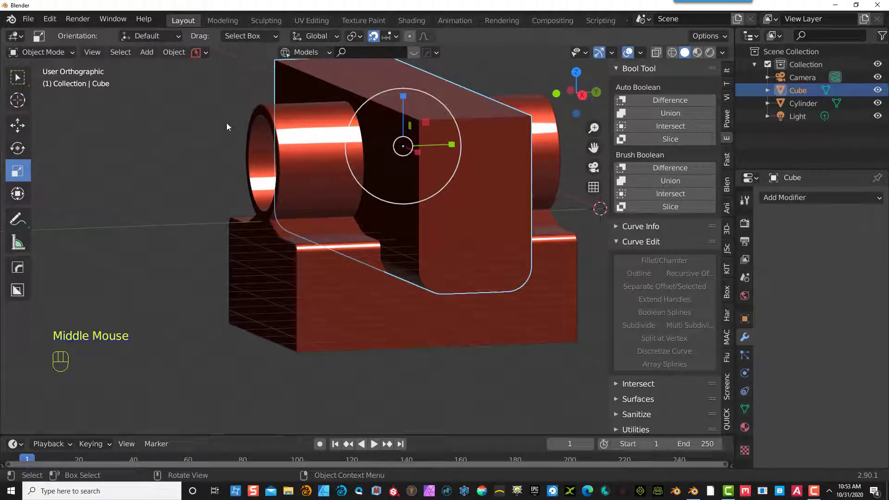
- Select the cube then the tube and subtract it with Bool Tool Auto Boolean Difference
right_click(110, 112)
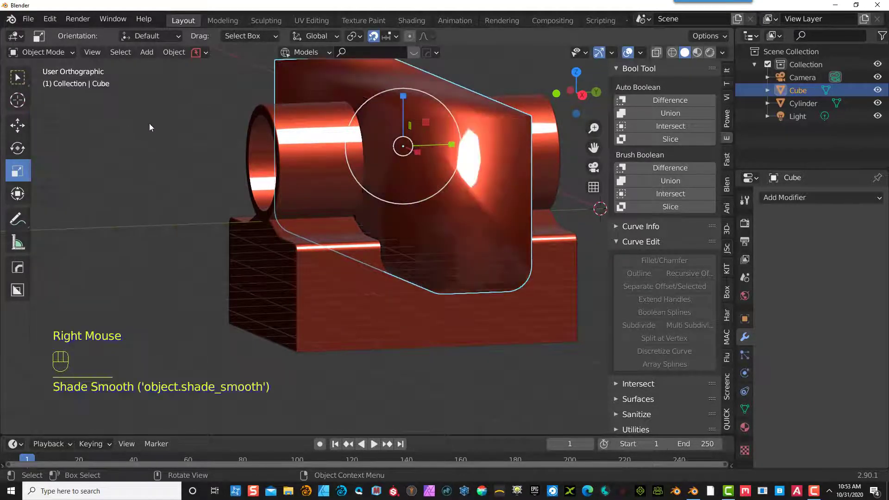
left_click(748, 411)
left_click(811, 436)
scroll("down", 3)
scroll("down", 3)
left_click_drag(410, 206, 378, 210)
scroll("up", 3)
scroll("up", 3)
left_click(505, 144)
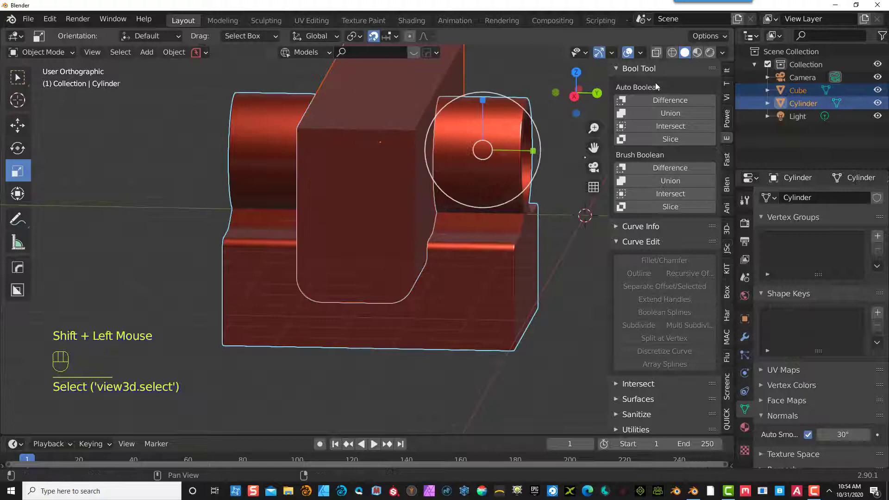
left_click(662, 105)
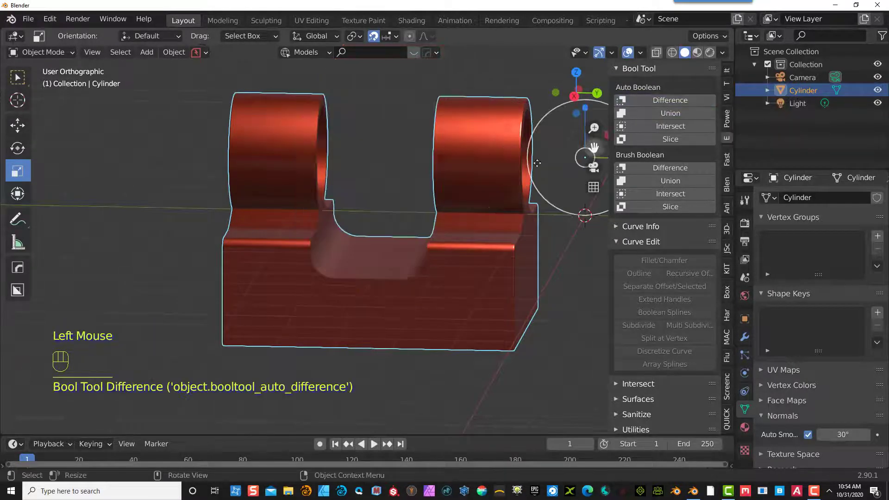
- Orbit the model to inspect the rounded channel between the two tube ends from above
left_click_drag(365, 238, 413, 249)
scroll("up", 3)
scroll("up", 3)
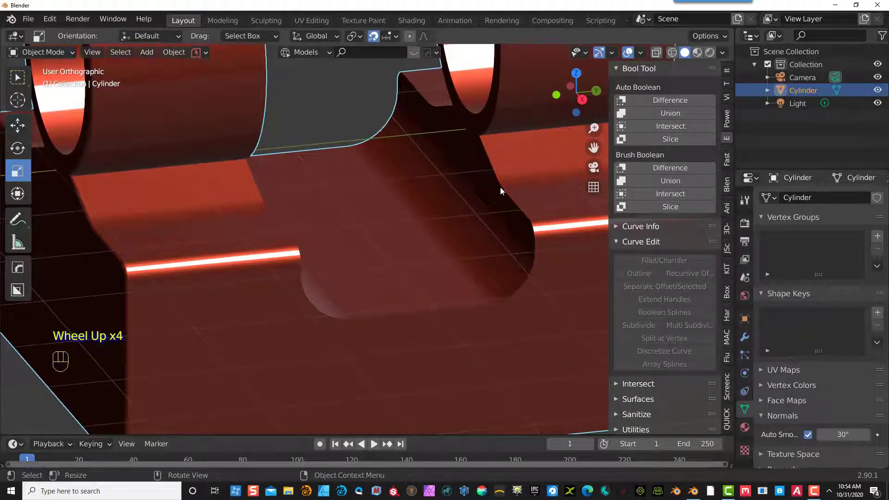
scroll("down", 3)
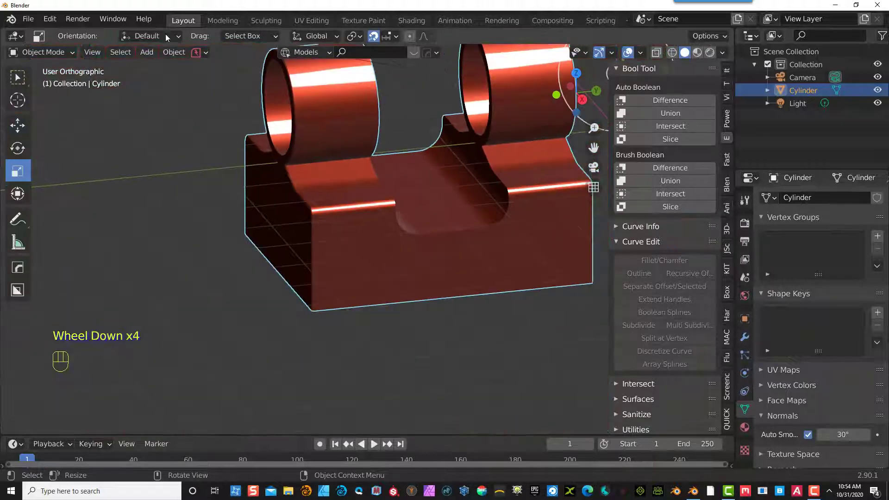
left_click_drag(44, 53, 52, 84)
scroll("up", 3)
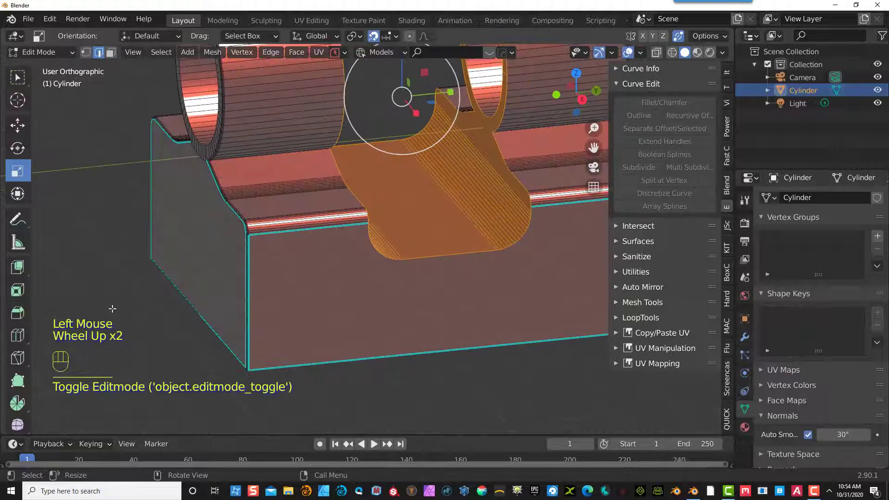
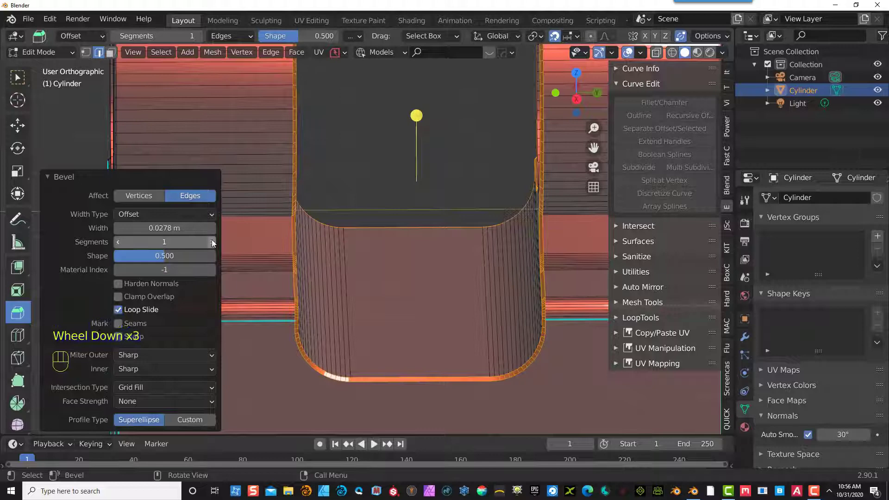
- Bevel the channel's edge loops 0.0278 m wide with 4 segments and check the smoothed cut
left_click(215, 244)
double_click(215, 244)
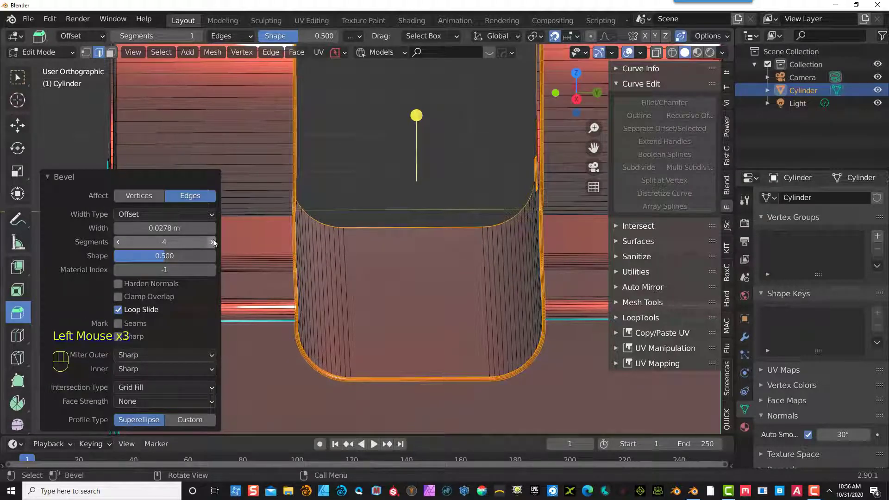
left_click(450, 174)
scroll("down", 3)
scroll("down", 3)
left_click_drag(459, 306, 441, 301)
scroll("up", 3)
double_click(357, 271)
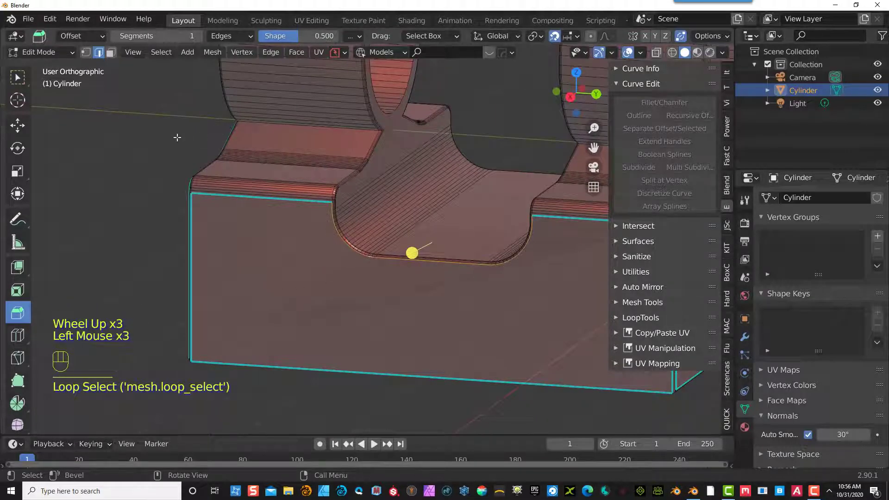
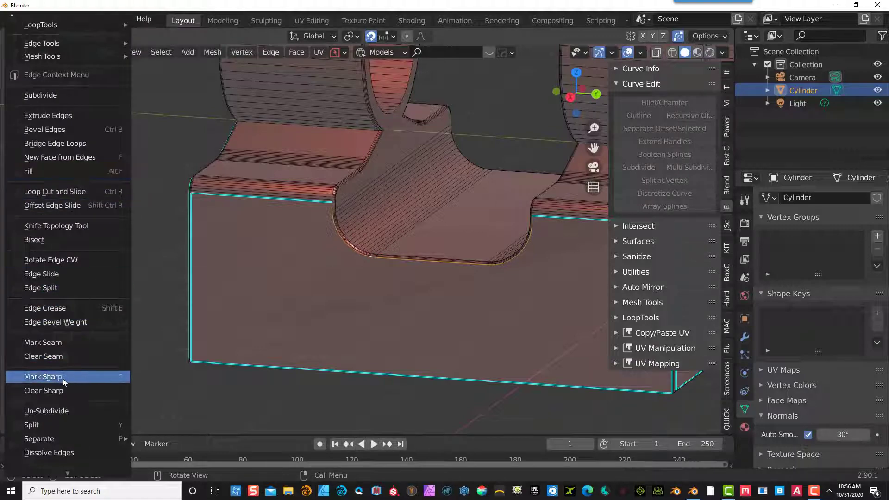
- Select the edge loops where the knuckle cylinders meet the base top
right_click(77, 367)
left_click_drag(322, 273, 519, 272)
middle_click(575, 267)
double_click(398, 361)
left_click_drag(310, 369, 289, 372)
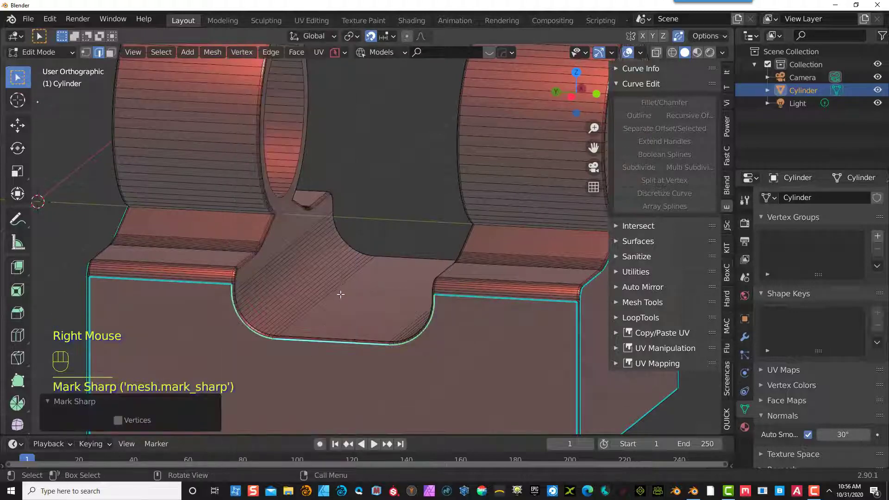
double_click(346, 305)
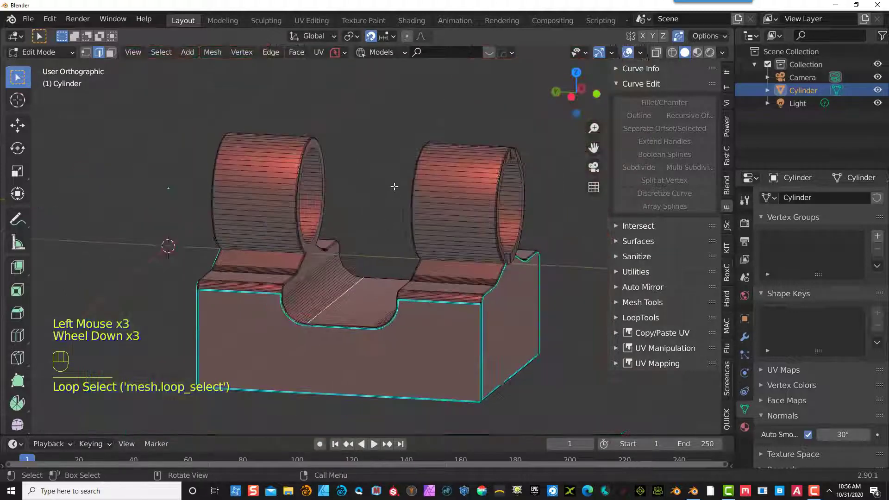
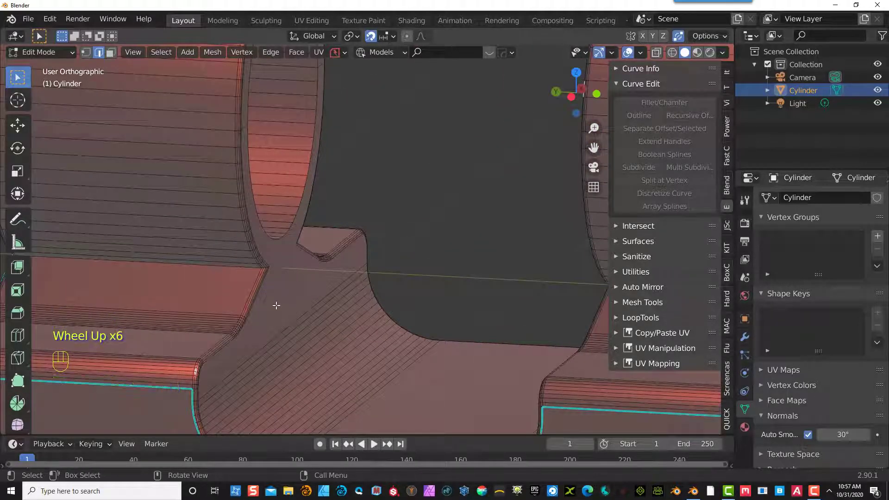
double_click(267, 251)
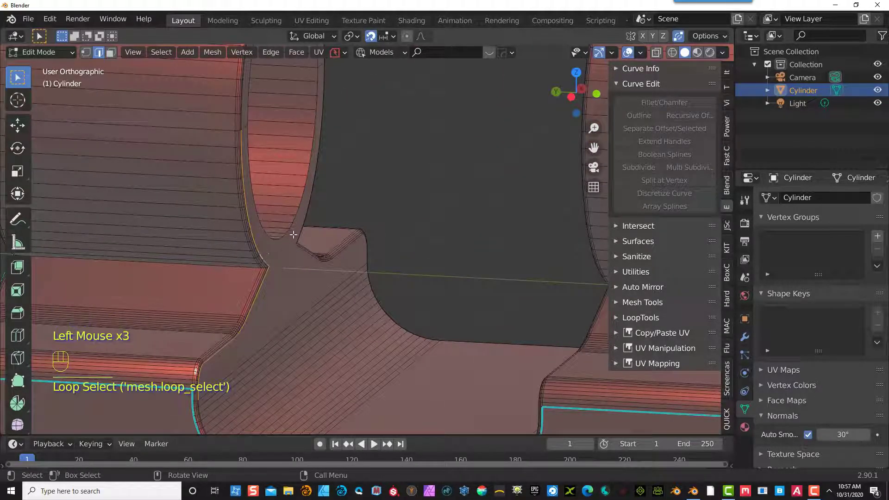
double_click(300, 224)
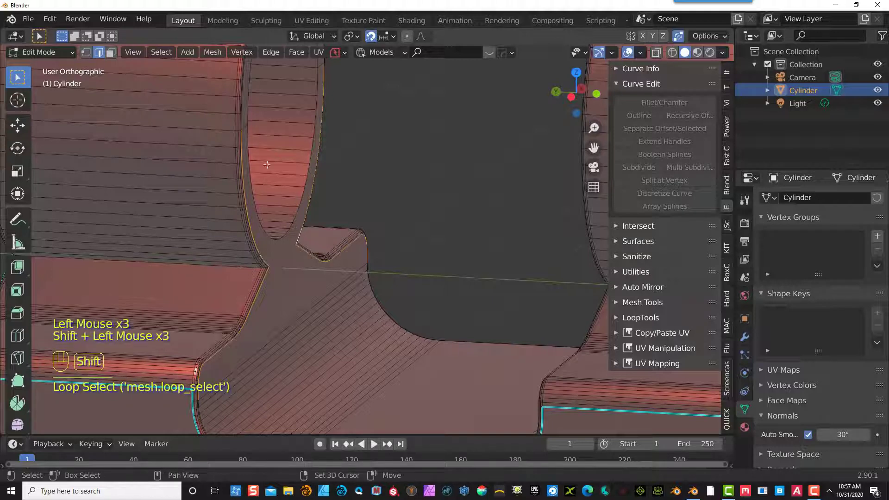
double_click(246, 115)
double_click(246, 115)
double_click(244, 115)
- Add the rounded channel's edges and loops to the selection
scroll("down", 3)
left_click_drag(327, 129, 289, 141)
scroll("up", 3)
double_click(326, 138)
scroll("down", 3)
left_click_drag(332, 211, 330, 203)
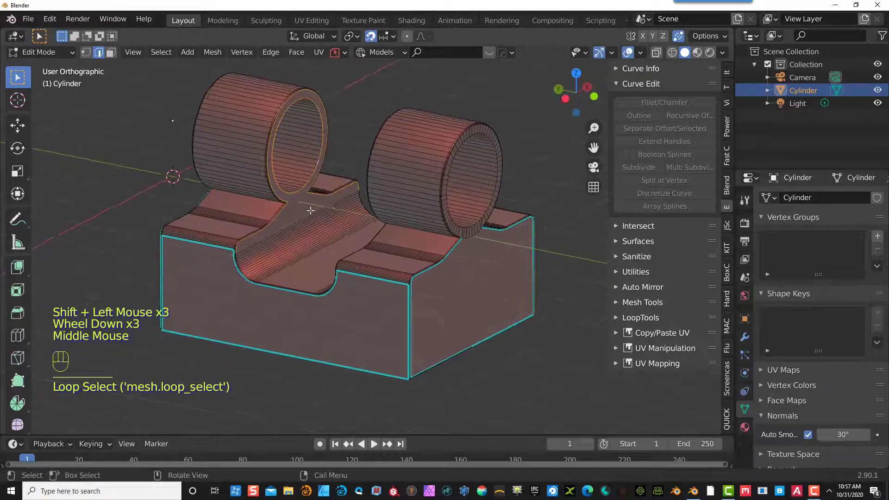
left_click(311, 209)
scroll("up", 3)
scroll("up", 3)
left_click_drag(360, 114, 350, 139)
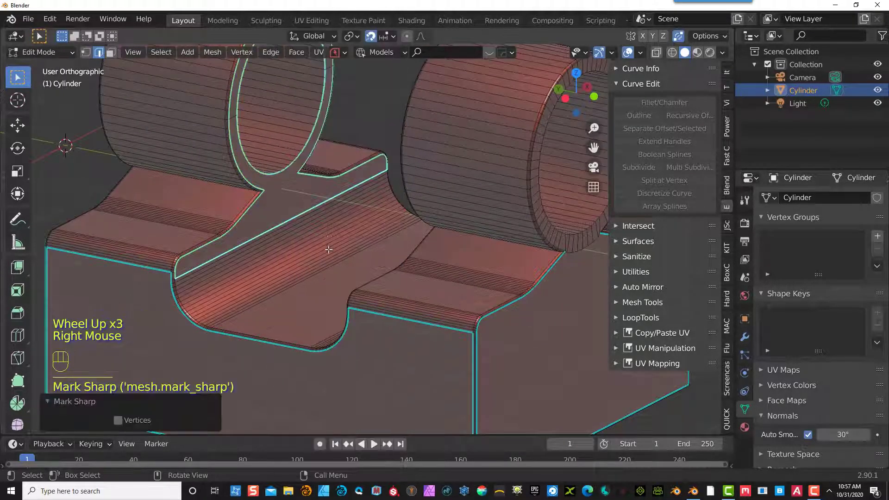
left_click(368, 116)
- Extend the selection with the remaining channel loops and the cylinder edge loops
middle_click(338, 193)
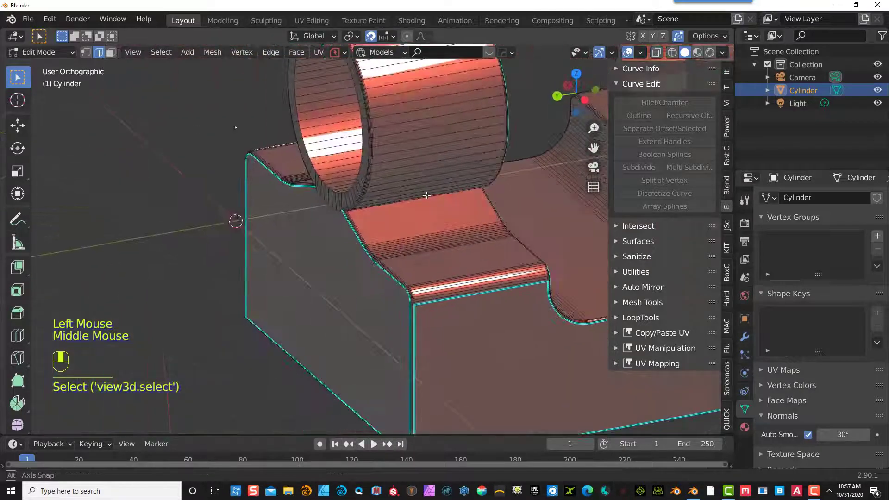
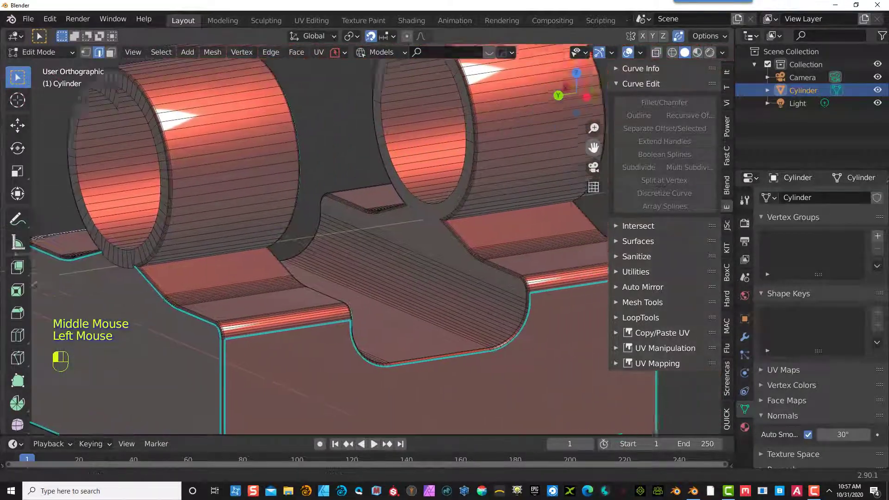
scroll("up", 3)
double_click(338, 185)
left_click(321, 210)
double_click(320, 209)
double_click(393, 241)
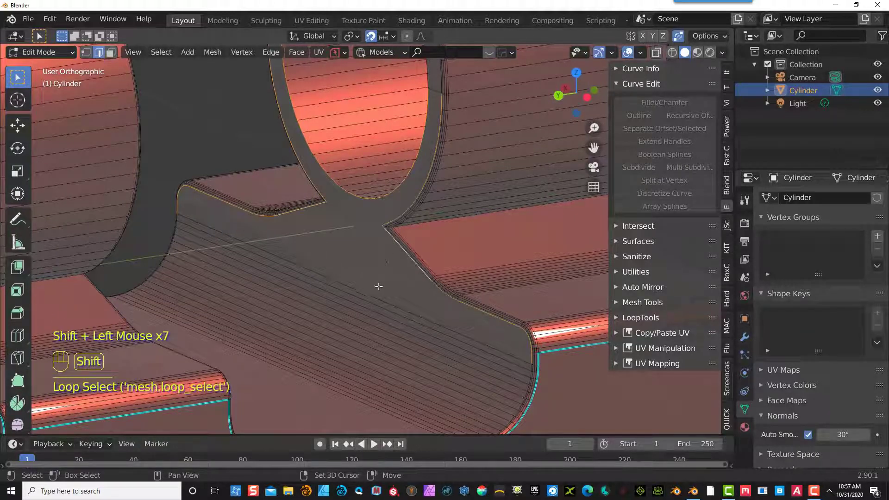
left_click(369, 289)
scroll("down", 3)
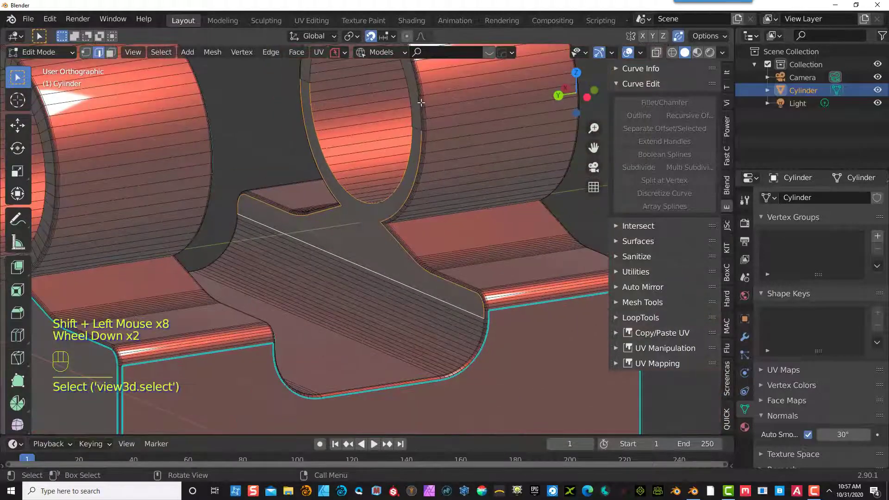
double_click(416, 99)
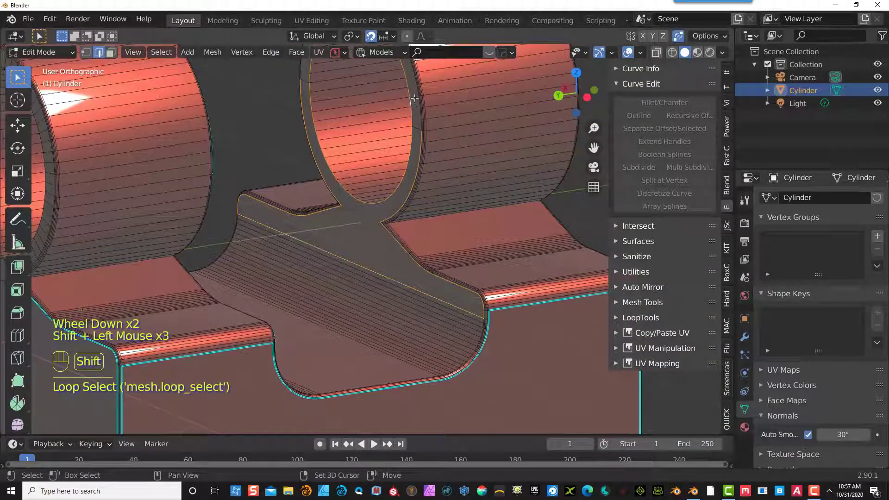
double_click(416, 91)
scroll("down", 3)
scroll("down", 3)
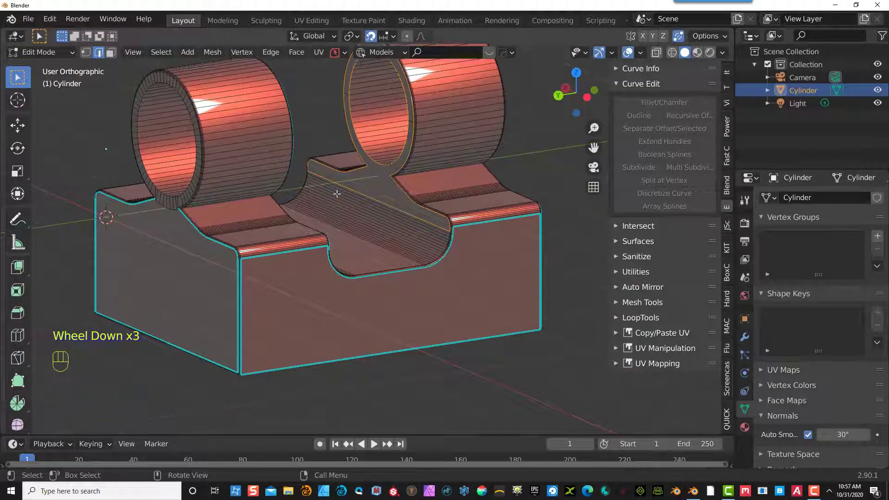
- Pick up the missed base-top edges and loops on the far side of the part
left_click_drag(324, 132, 314, 357)
scroll("down", 3)
scroll("up", 3)
left_click(553, 145)
left_click_drag(429, 209, 408, 195)
scroll("up", 3)
double_click(388, 176)
scroll("down", 3)
scroll("down", 3)
scroll("down", 3)
- Complete the loop selection and bevel it 0.0323 m wide with a single segment
double_click(82, 211)
left_click_drag(155, 219, 370, 225)
scroll("up", 3)
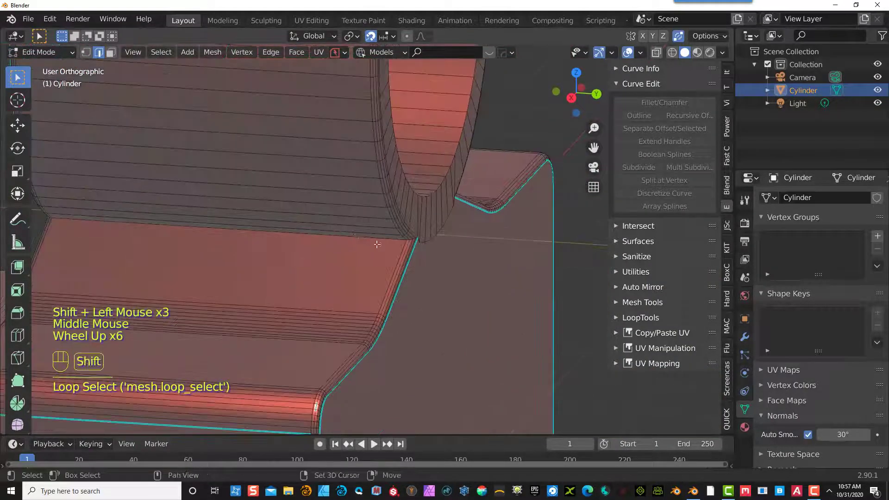
double_click(386, 238)
scroll("down", 3)
middle_click(309, 246)
middle_click(402, 242)
scroll("up", 3)
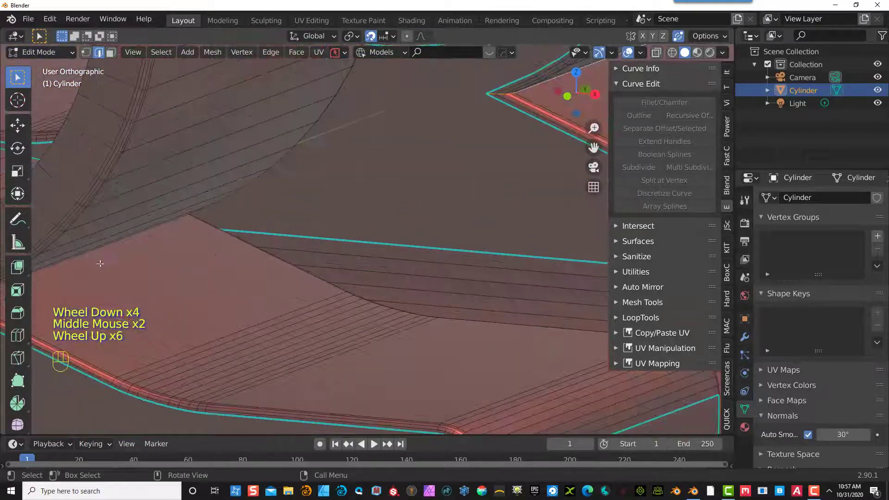
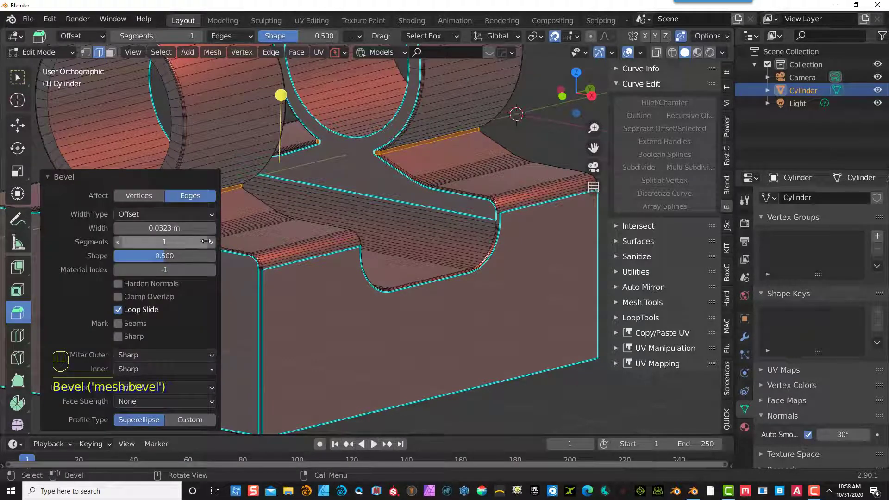
- Select both rim loops of a knuckle cylinder and bevel them 0.0256 m wide with 4 segments
double_click(214, 246)
left_click(537, 133)
scroll("down", 3)
left_click_drag(495, 133, 499, 114)
left_click(499, 114)
left_click(20, 83)
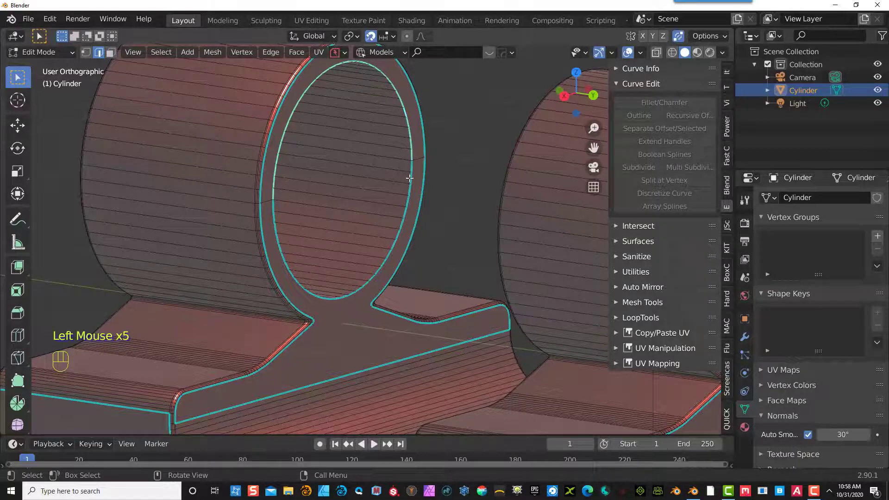
double_click(411, 176)
middle_click(417, 184)
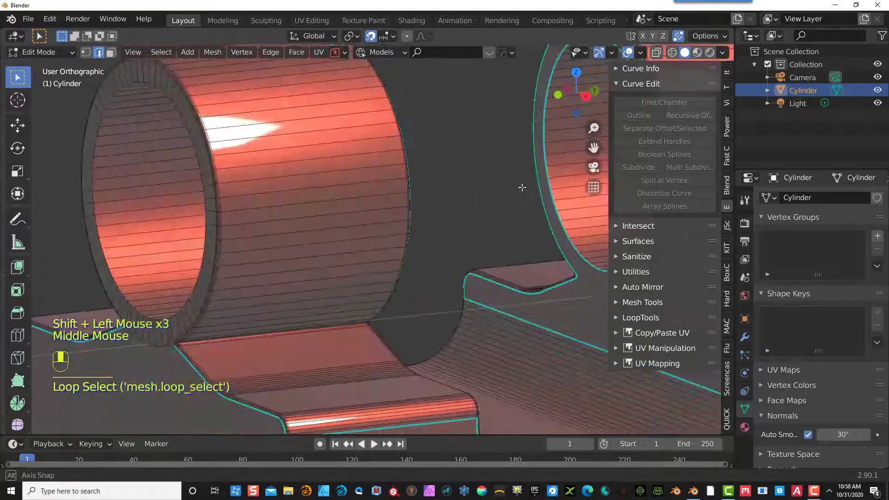
double_click(500, 132)
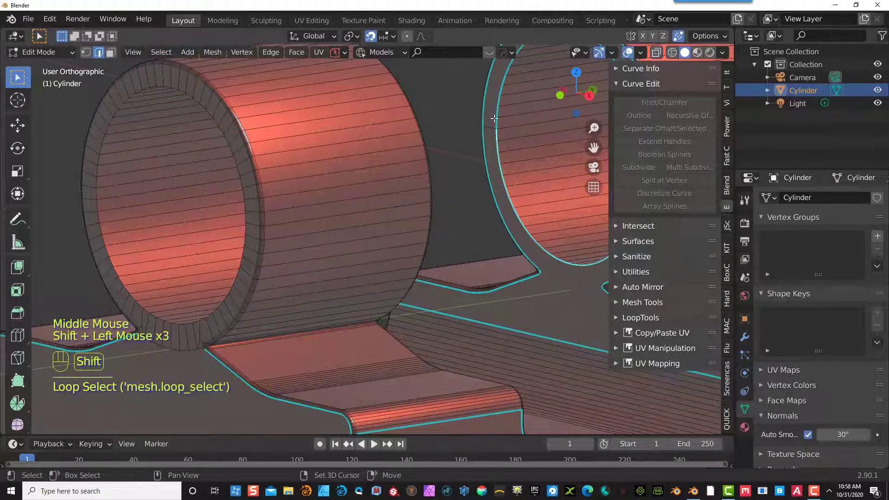
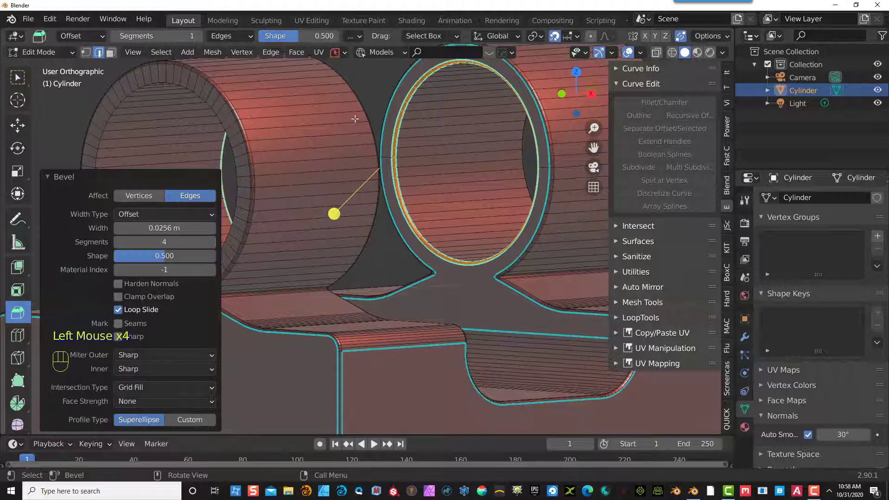
left_click(373, 90)
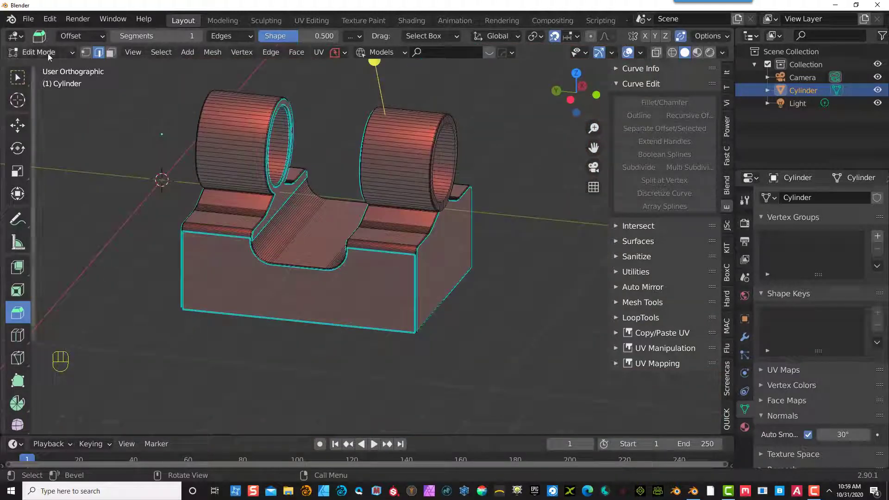
left_click(49, 57)
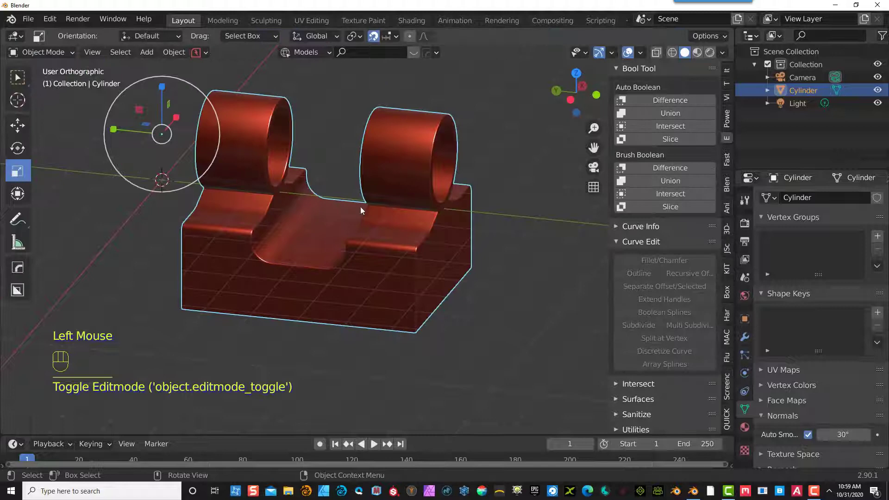
left_click_drag(364, 216, 734, 193)
scroll("up", 3)
middle_click(435, 183)
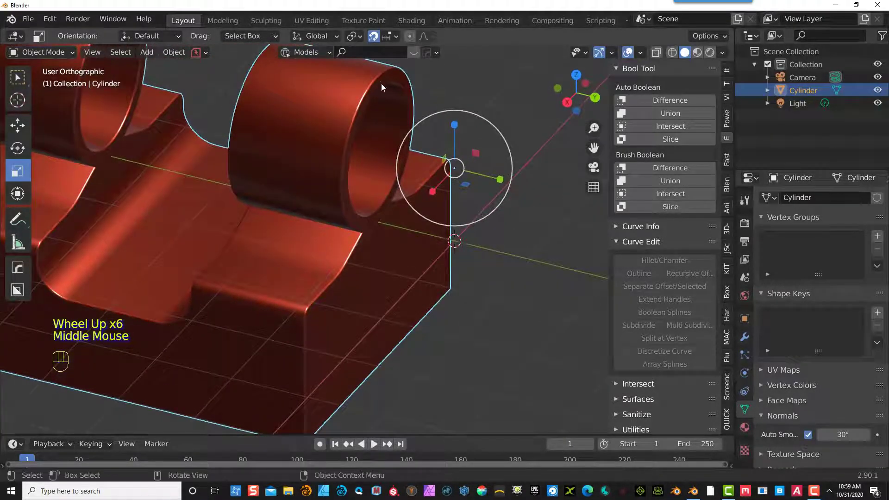
scroll("down", 3)
middle_click(373, 217)
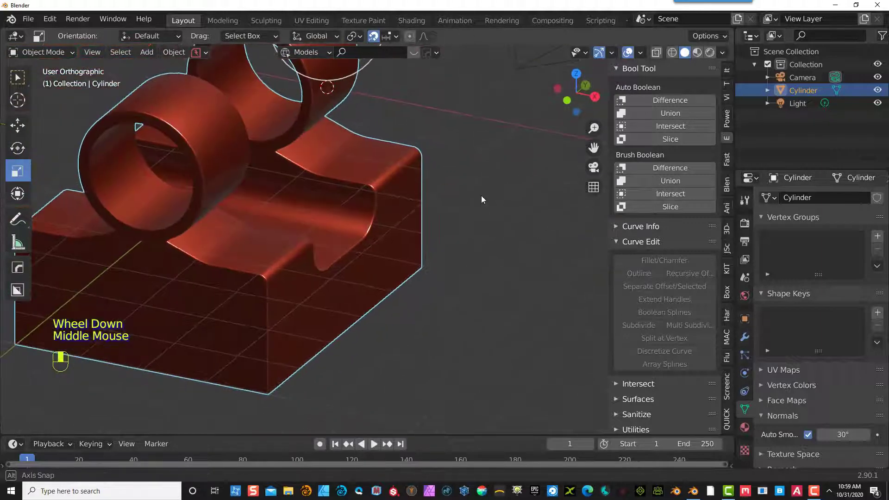
scroll("up", 3)
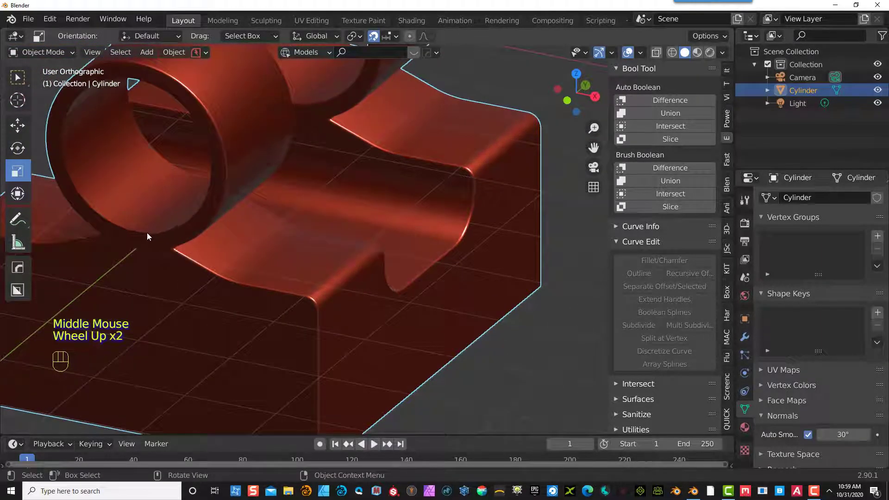
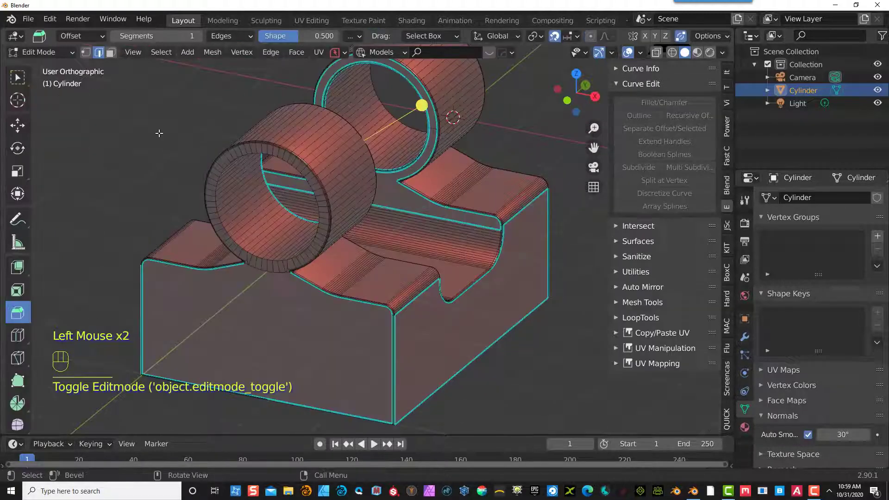
- Bevel the second cylinder's rim loops with width 0.0462 m and 4 segments
scroll("up", 3)
double_click(268, 342)
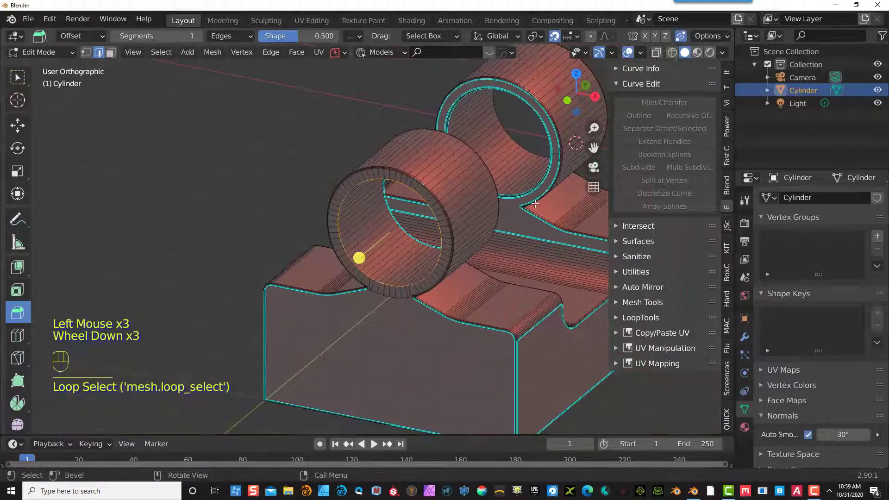
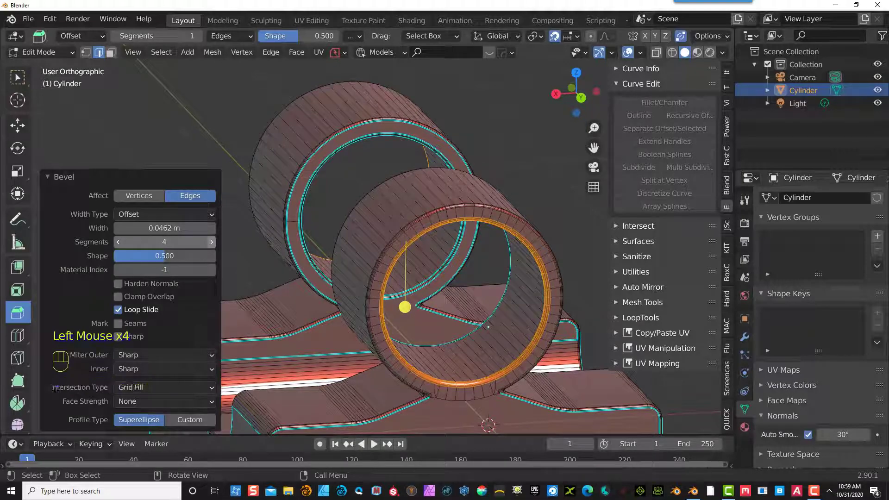
- Return to Object Mode and orbit around the finished smooth part to inspect it
left_click(227, 120)
scroll("down", 3)
scroll("down", 3)
left_click_drag(247, 155, 292, 153)
left_click_drag(61, 59, 62, 71)
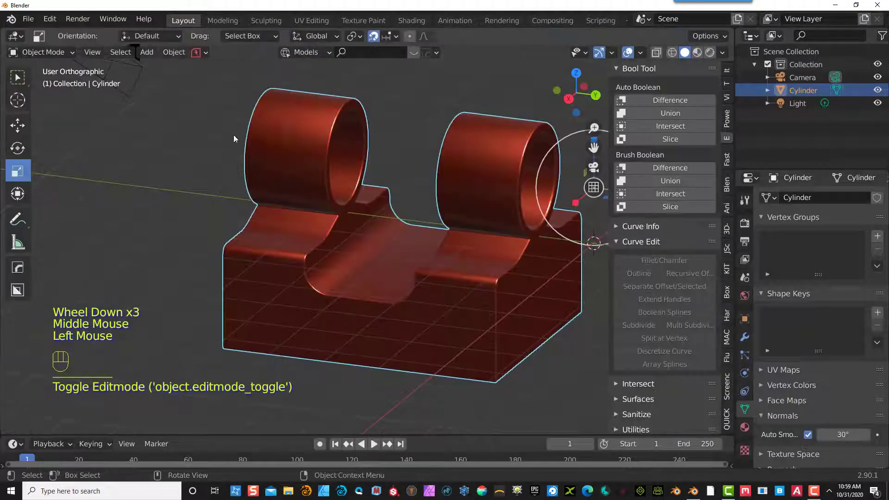
left_click_drag(279, 137, 700, 165)
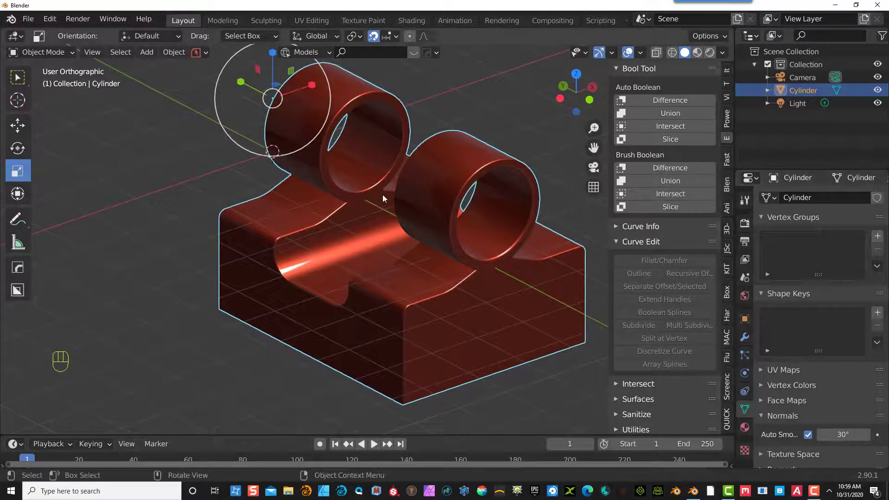